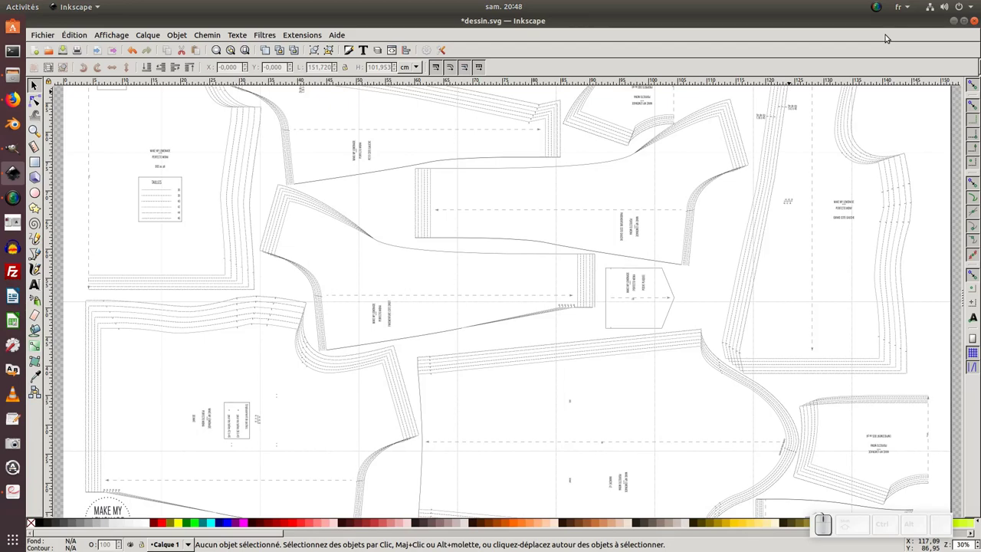
- Check GIMP's test-square page, then start importing patron-mona-a4.pdf and cancel at the import settings
click(21, 489)
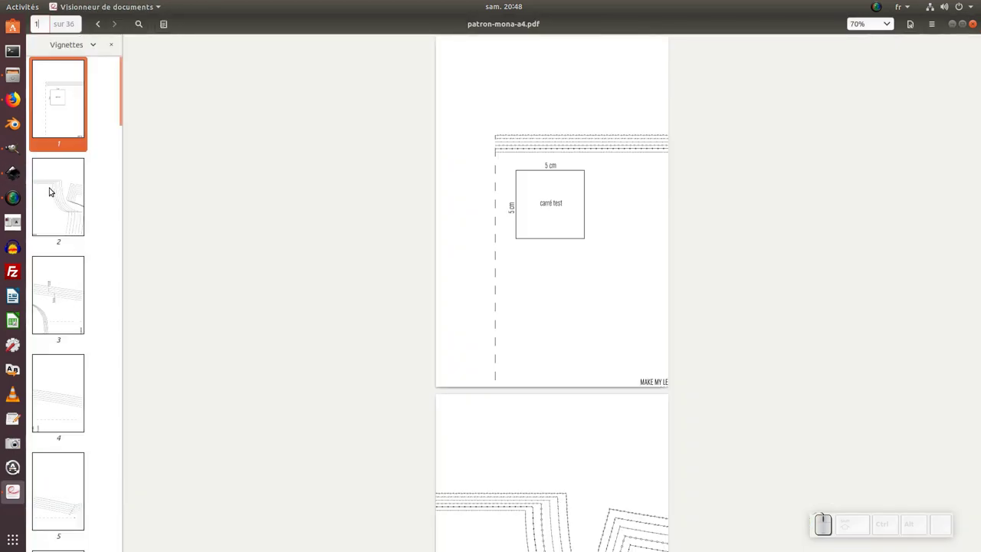
click(13, 172)
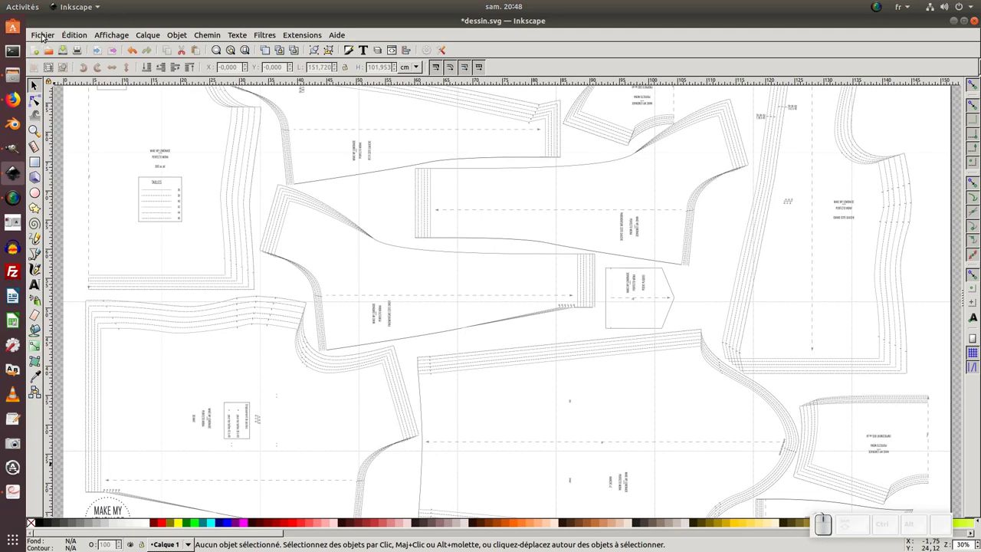
click(43, 37)
click(53, 137)
click(400, 221)
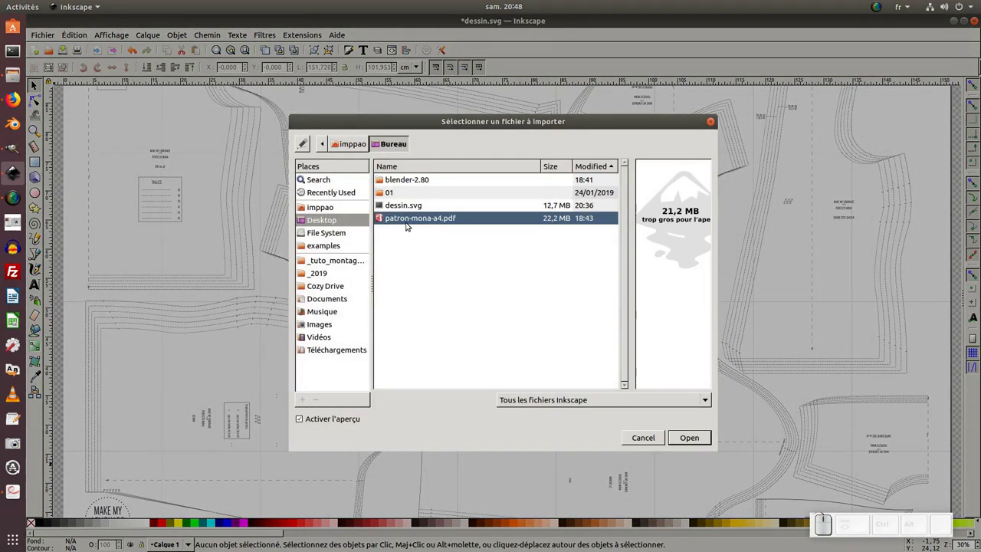
click(702, 439)
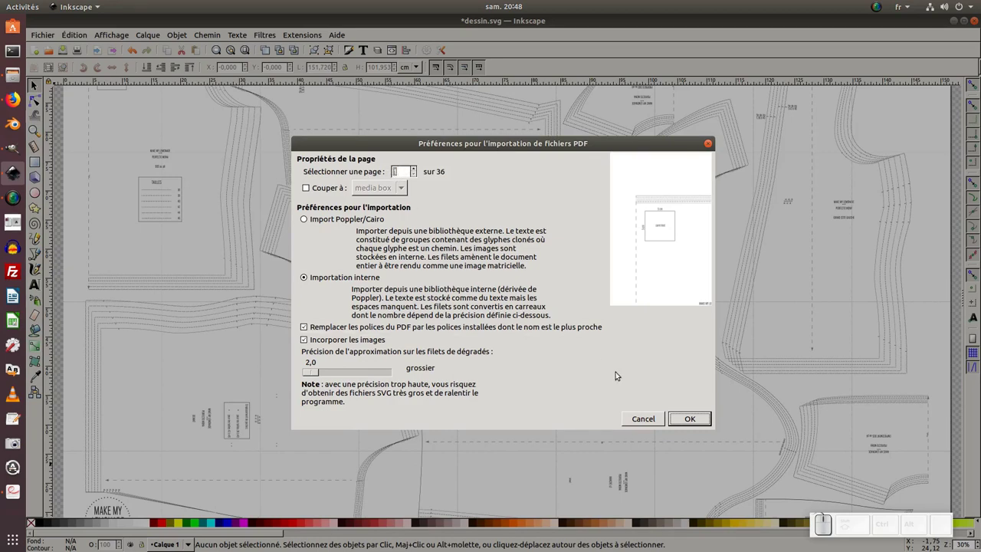
click(640, 420)
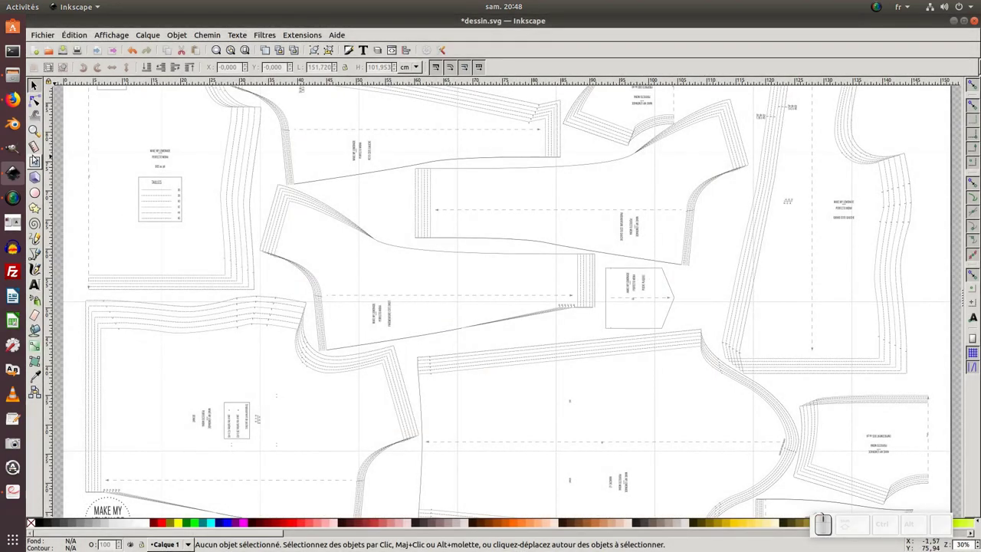
click(13, 148)
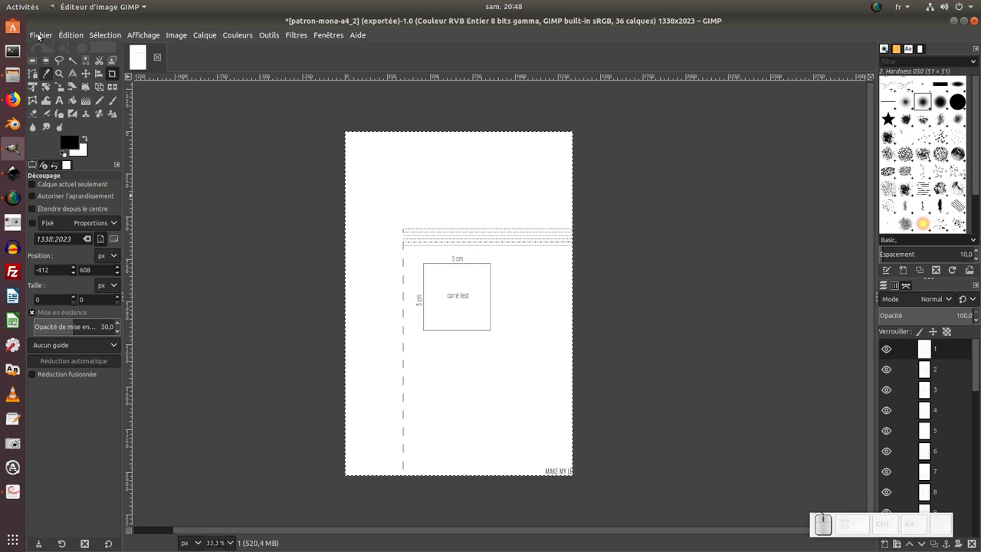
click(40, 35)
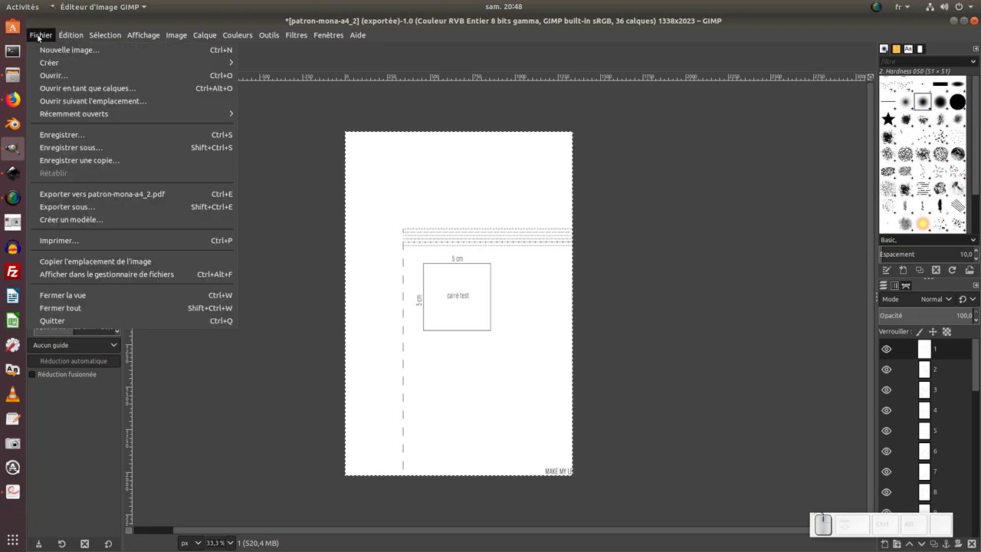
click(56, 76)
click(152, 115)
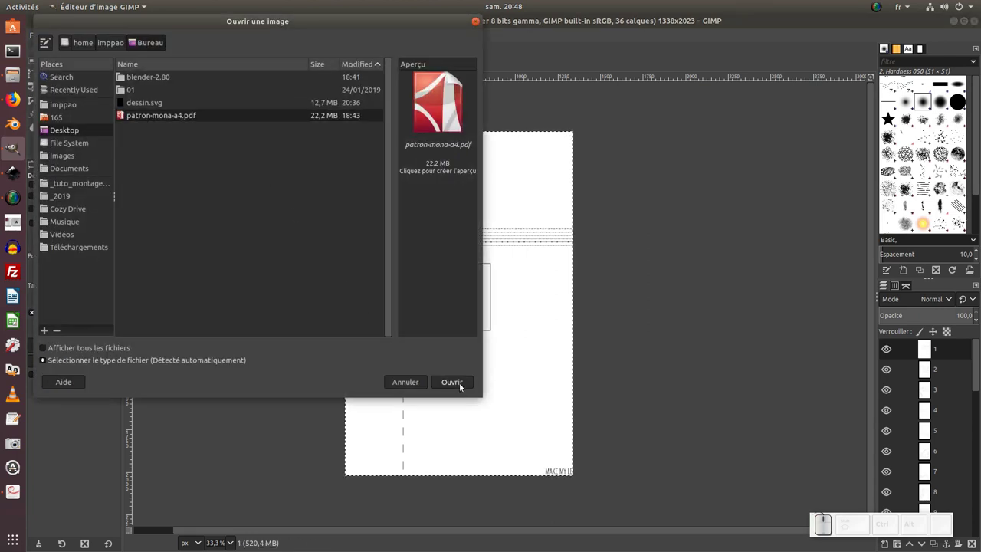
click(463, 384)
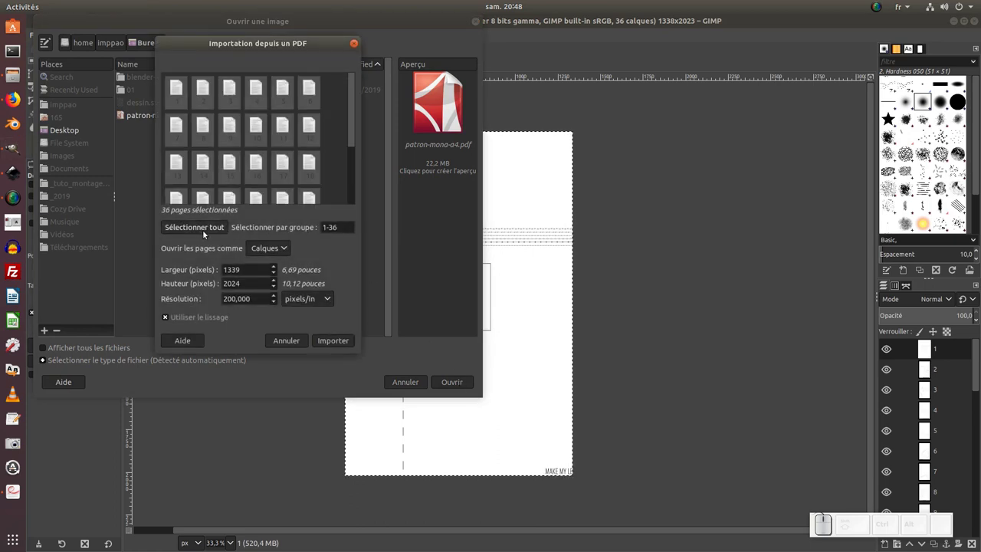
click(185, 229)
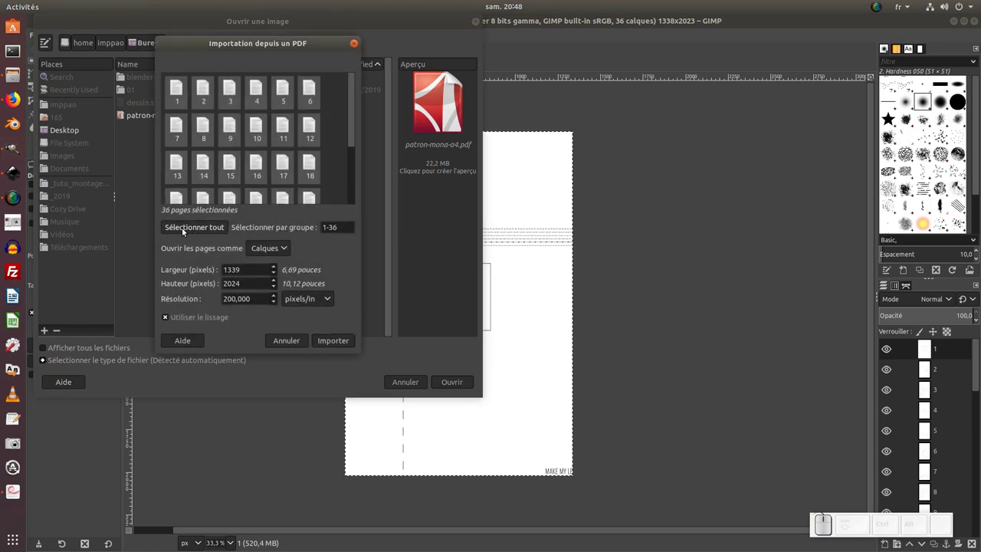
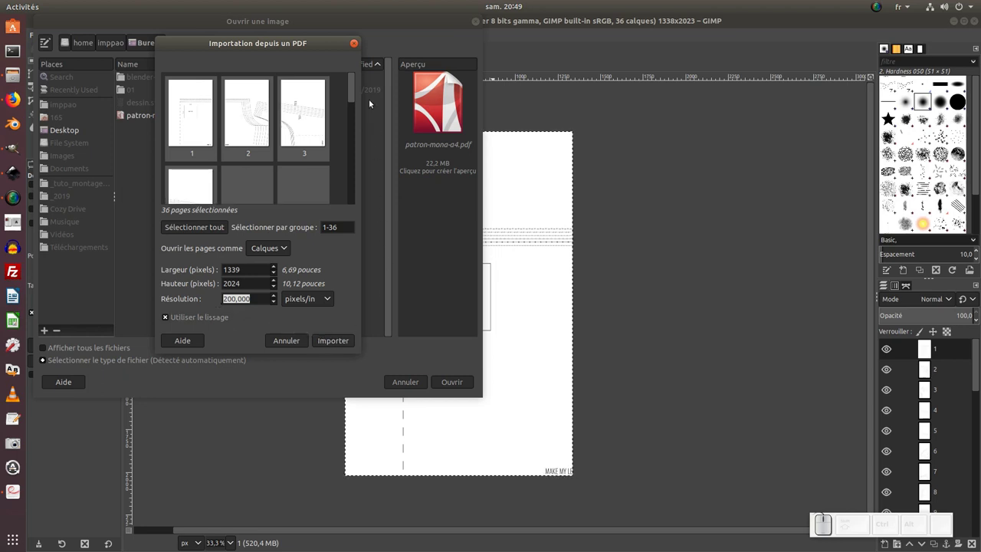
click(355, 46)
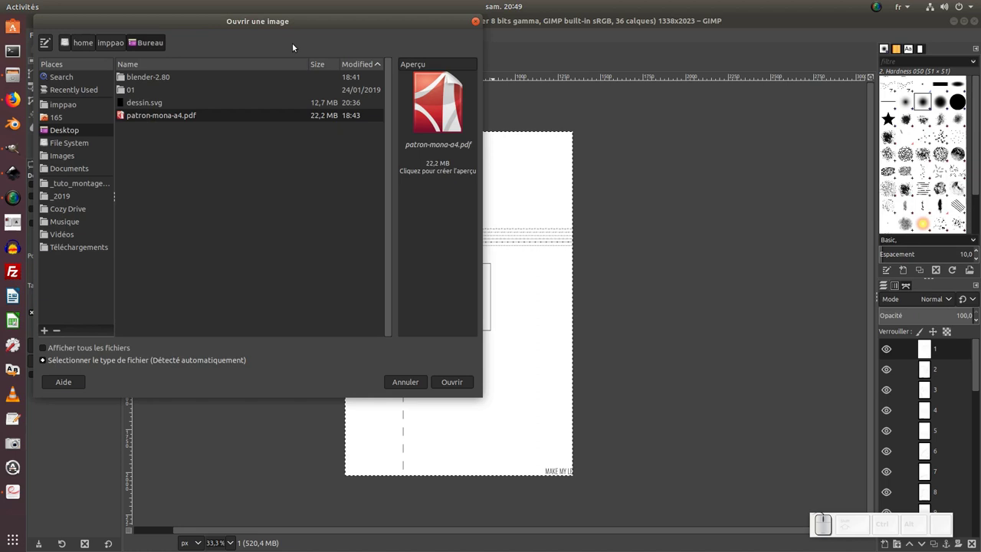
click(480, 22)
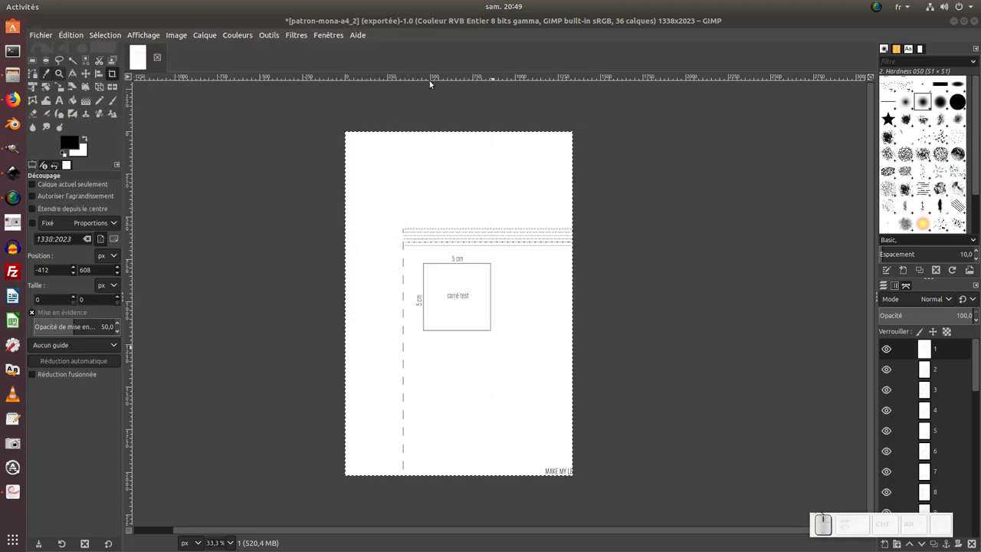
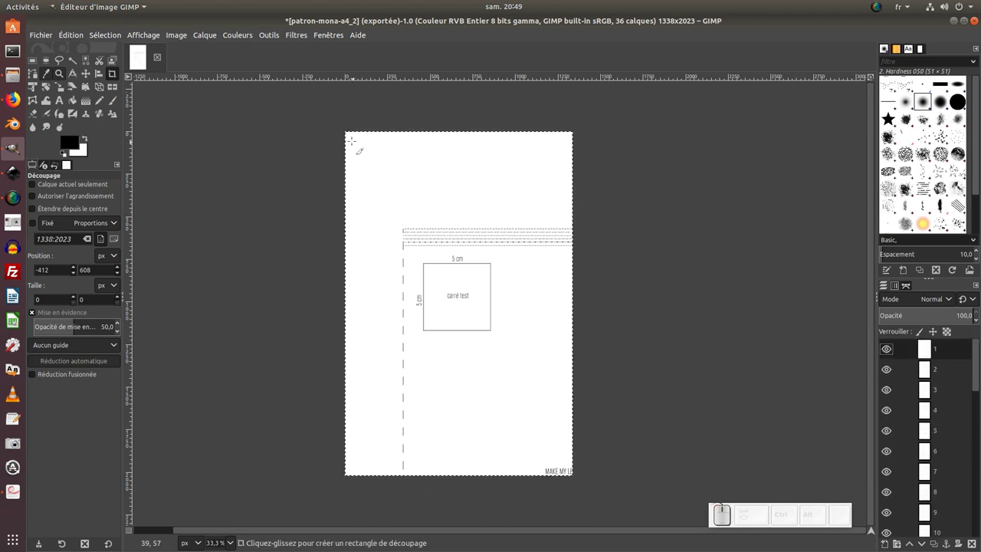
- Select the entire test-square page in GIMP and copy it to the clipboard
click(70, 33)
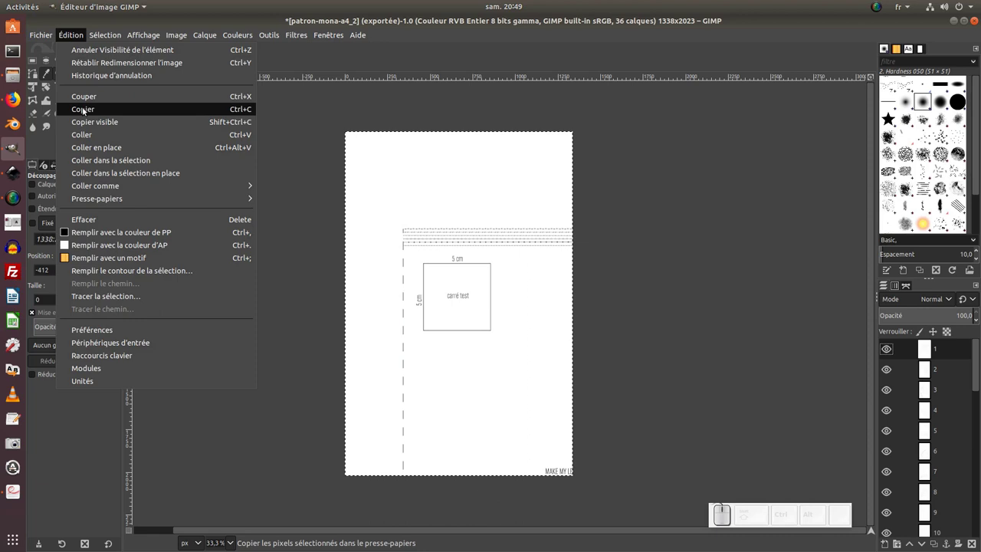
click(87, 115)
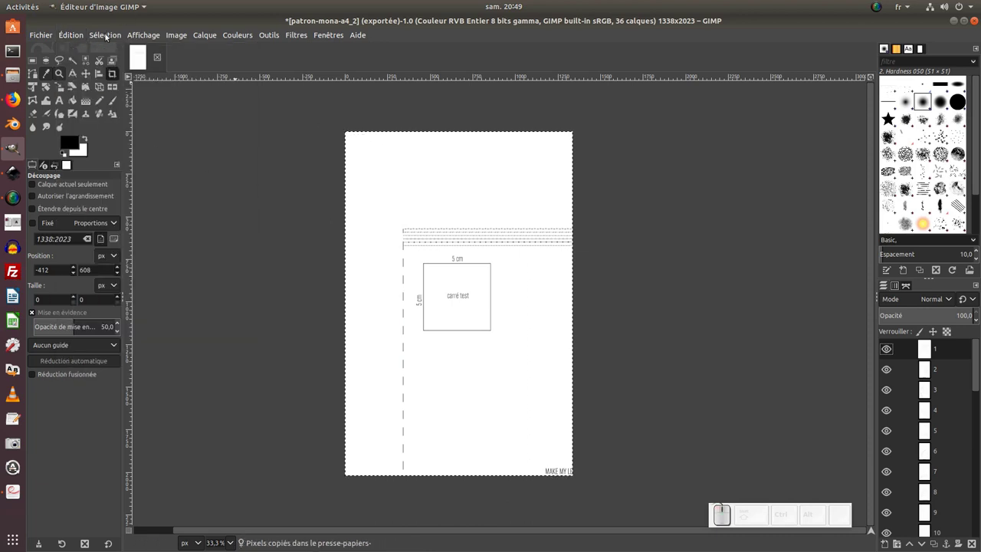
click(108, 36)
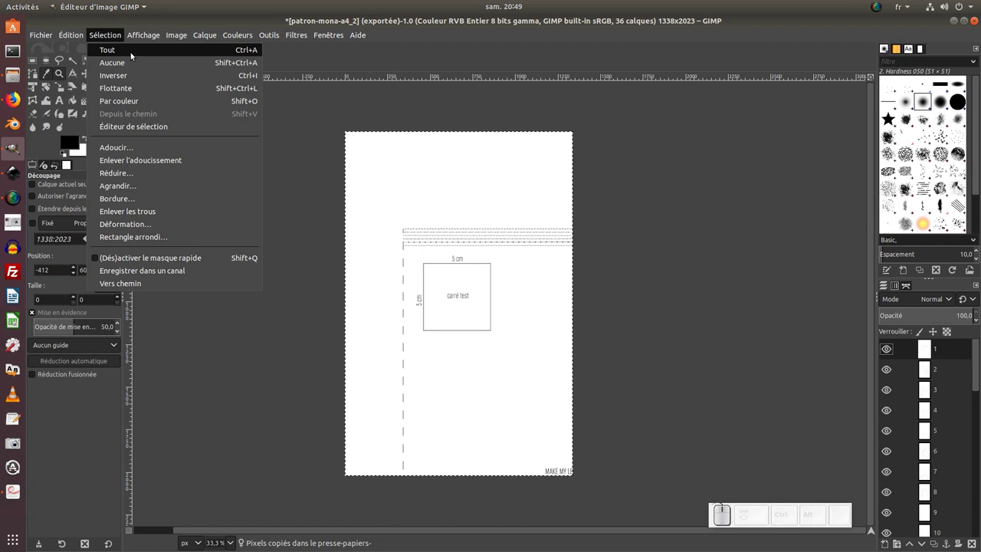
click(134, 53)
key(ctrl+a)
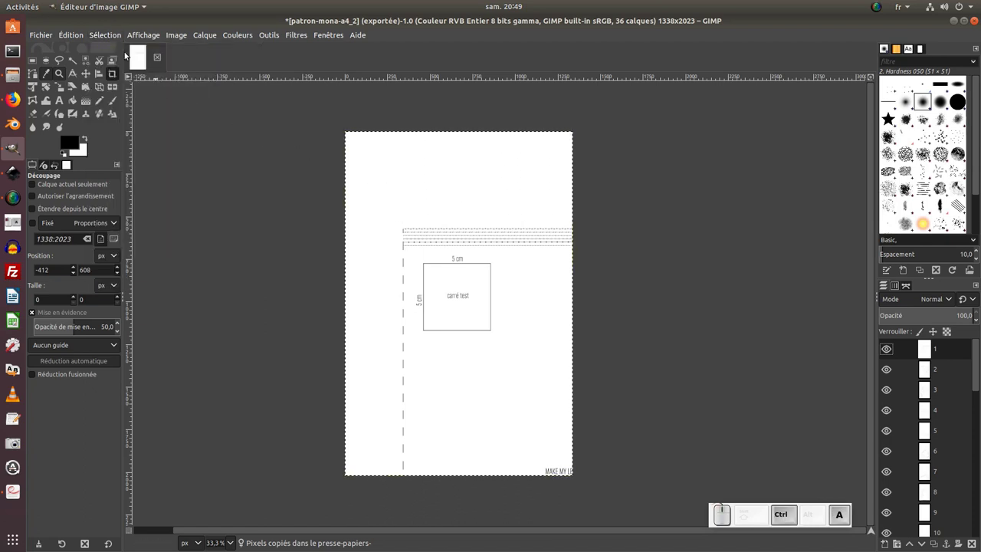
click(70, 36)
- Create a new Inkscape document and paste the copied page image in place
click(92, 110)
click(13, 173)
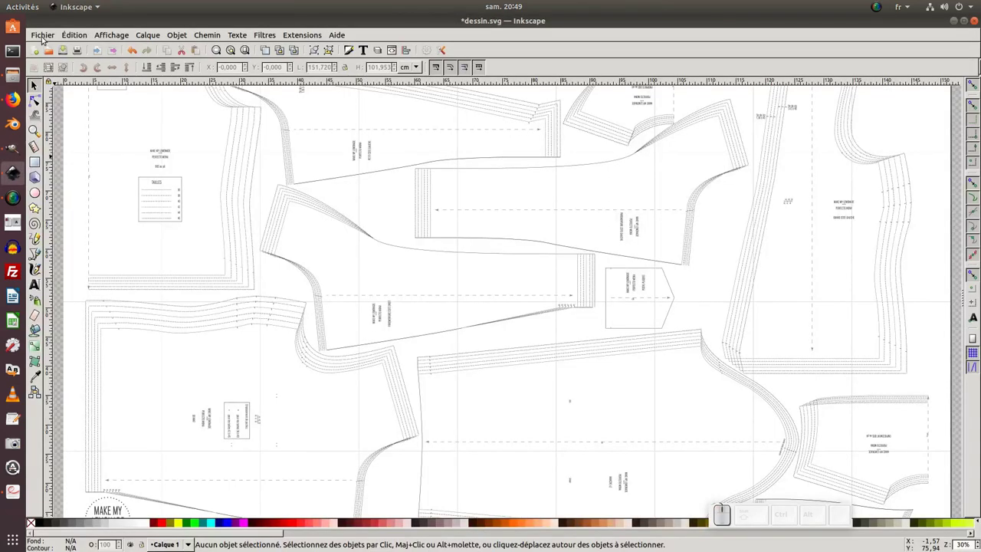
click(43, 33)
click(47, 45)
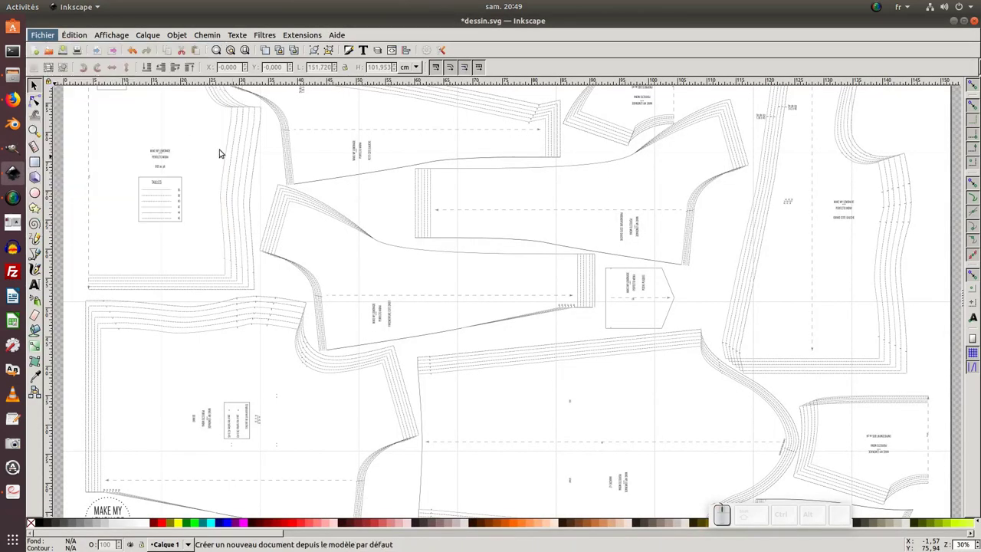
key(KP_Subtract)
middle_click(285, 172)
click(74, 33)
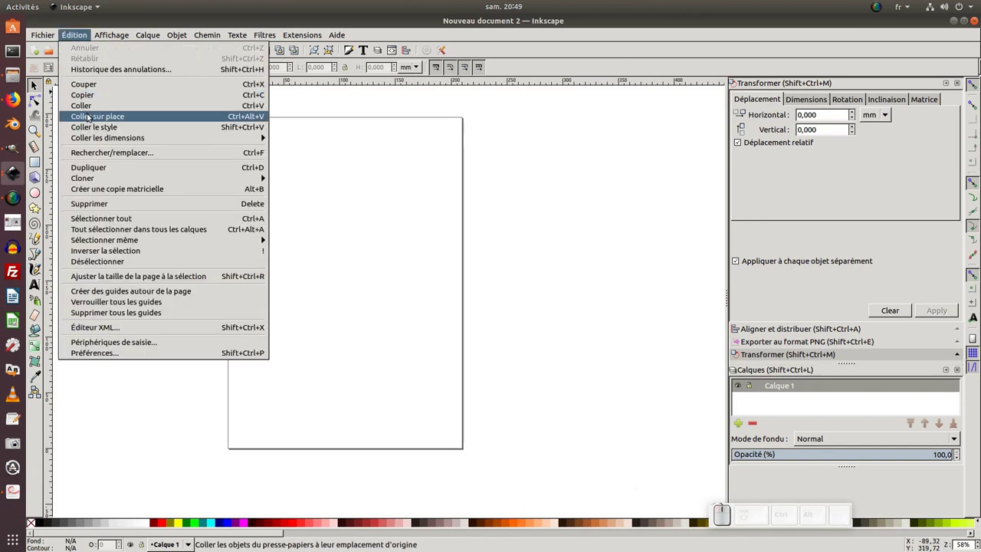
click(89, 109)
- Close the docked transform, layers and other panels and recentre the view on the page
drag(91, 110, 223, 168)
key(KP_Subtract)
scroll(down, 3)
key(KP_Subtract)
scroll(down, 3)
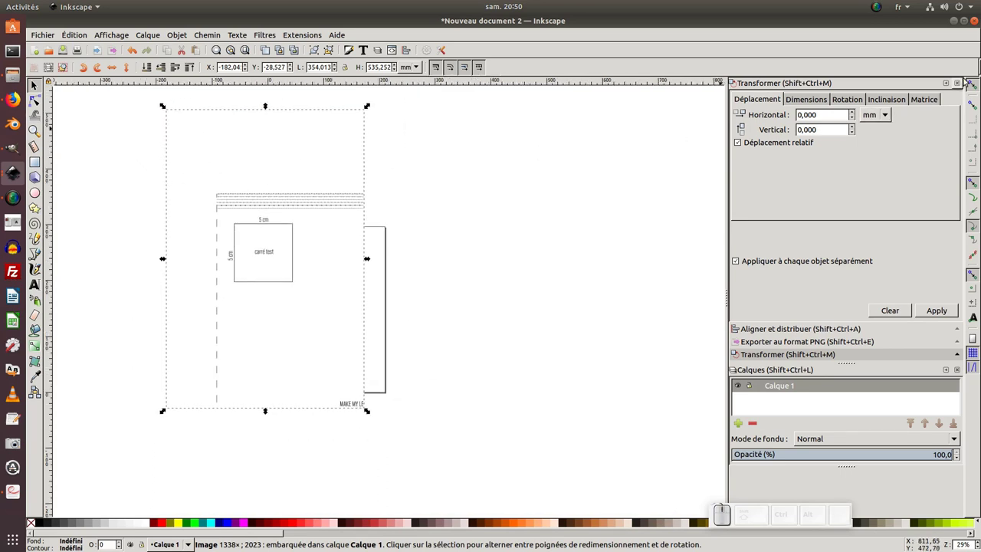
click(362, 407)
click(362, 407)
click(362, 407)
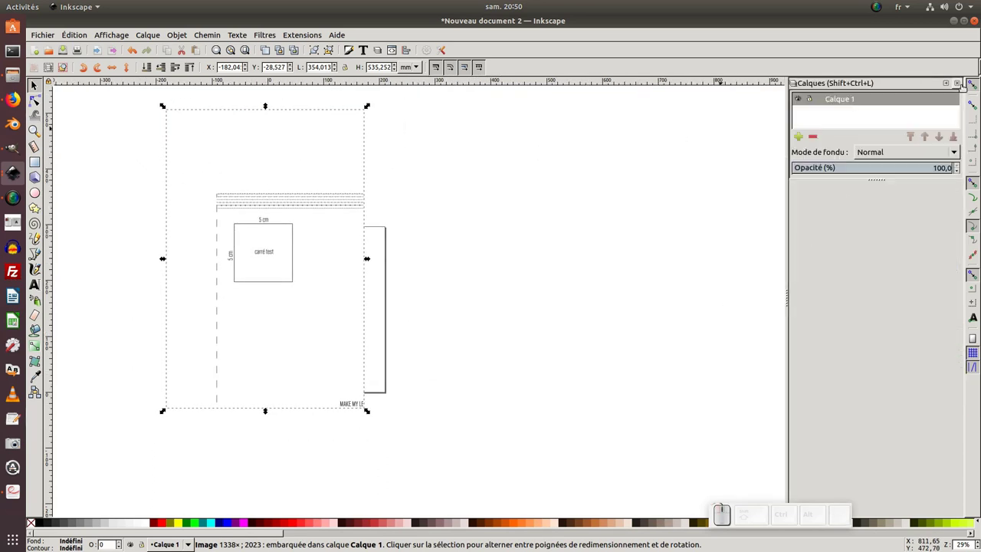
click(362, 407)
middle_click(362, 407)
scroll(up, 3)
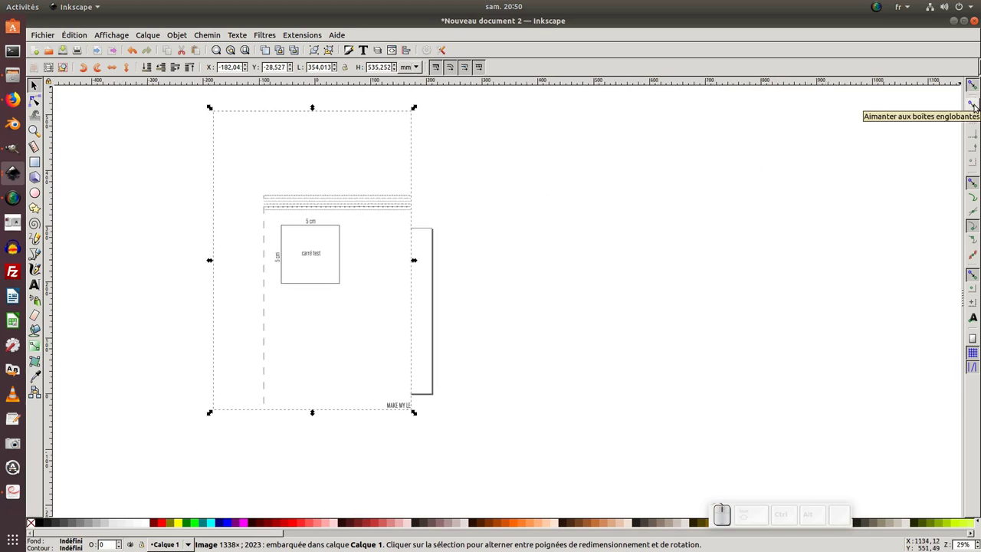
- Enable snapping to bounding boxes and their corners, then deselect the image
click(409, 408)
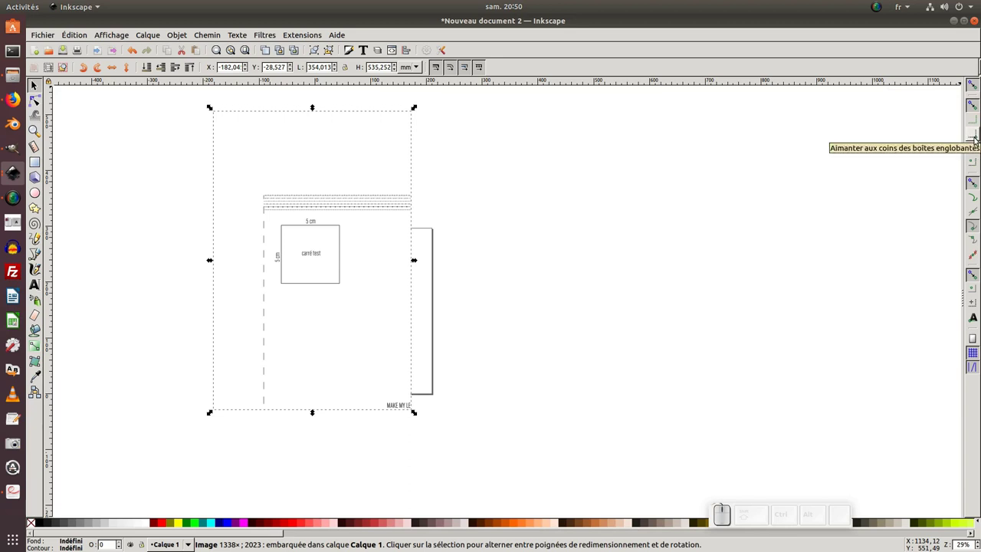
click(409, 409)
click(409, 408)
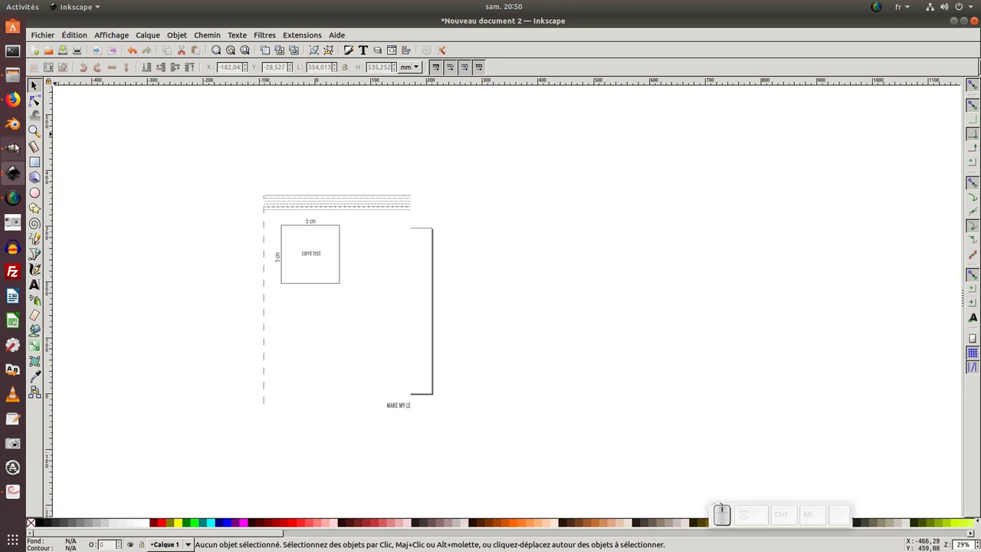
- Hide layer 1 in GIMP, activate layer 2 and copy the whole second page, returning to Inkscape
click(15, 147)
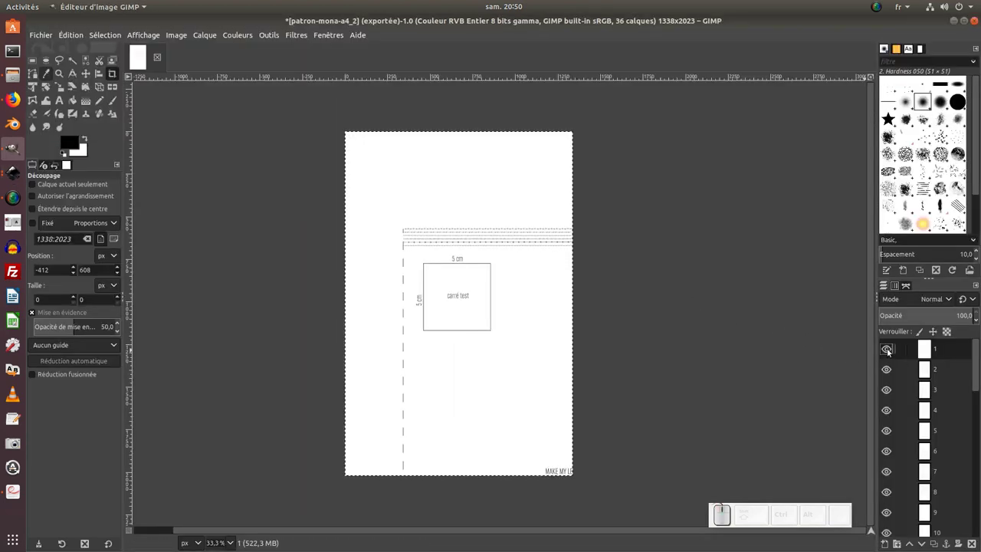
click(887, 351)
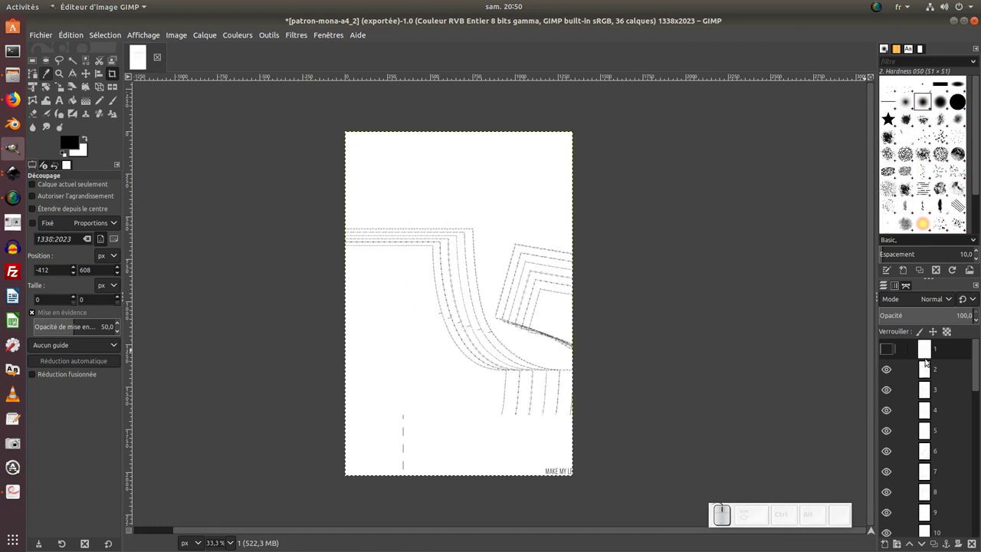
click(952, 373)
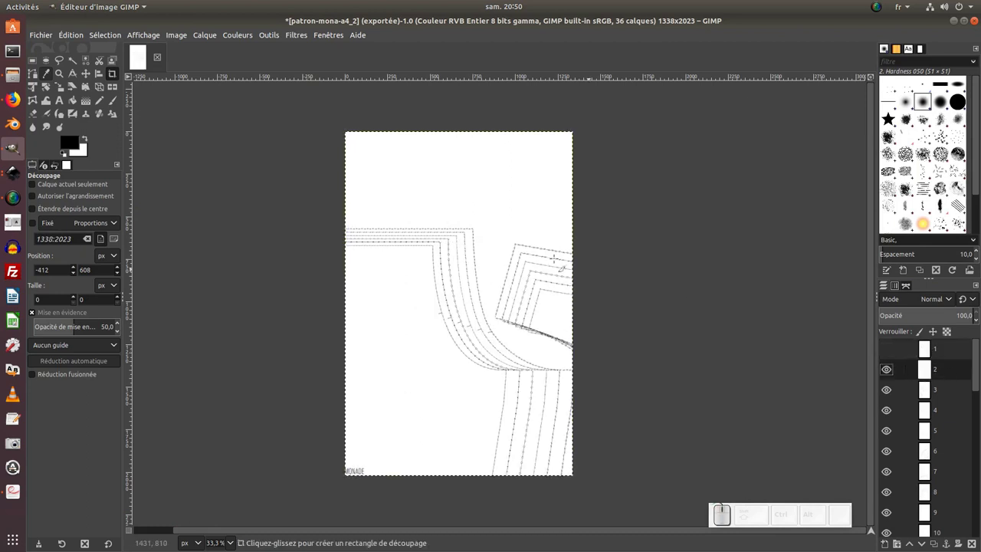
click(109, 34)
click(106, 36)
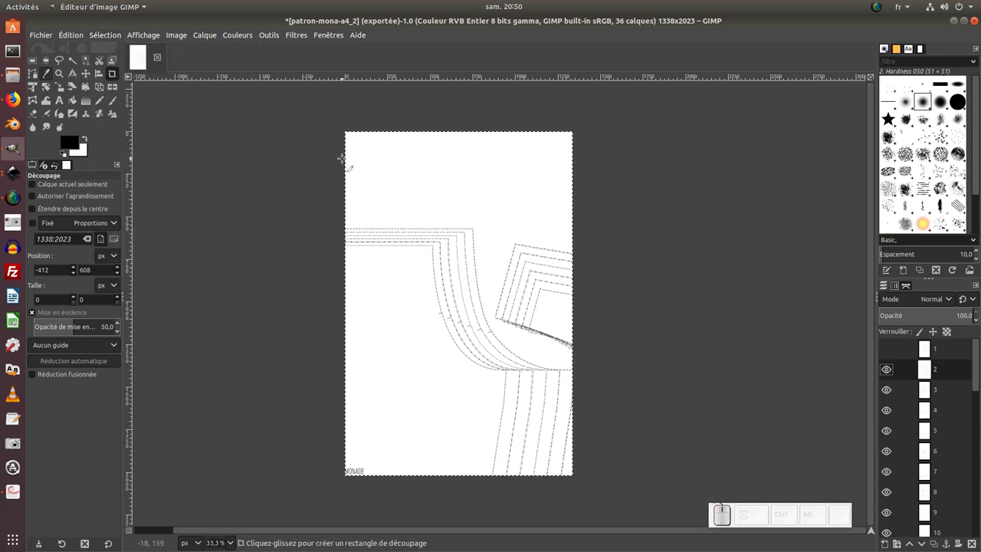
key(ctrl+a)
click(81, 35)
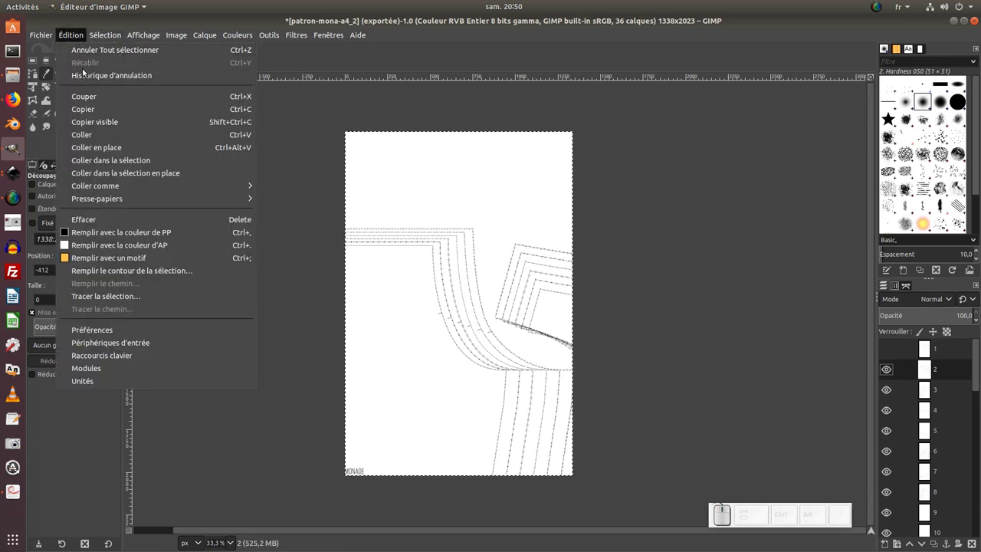
click(372, 160)
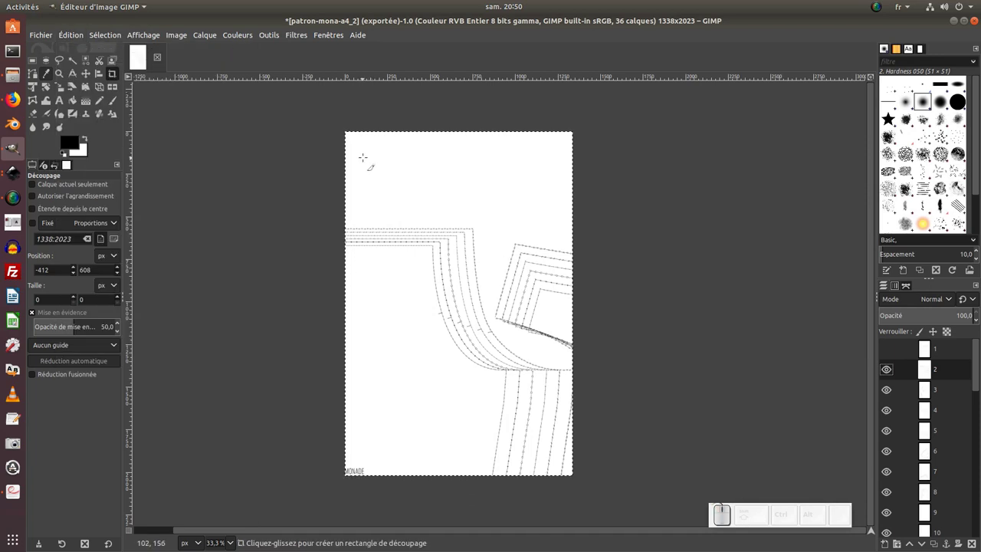
key(ctrl+a)
key(ctrl+c)
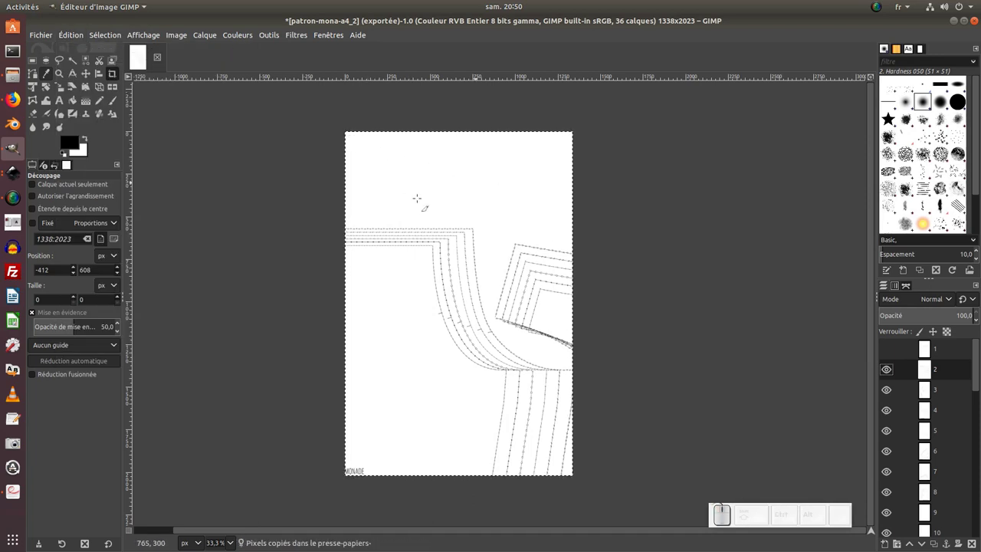
key(alt+Tab)
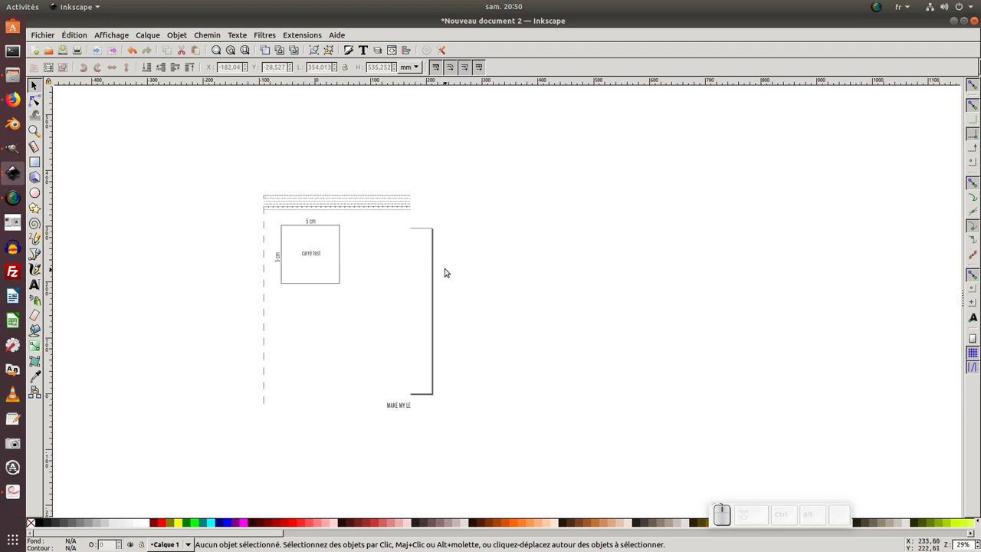
- Paste the second page and move it off to the right of the first
click(78, 41)
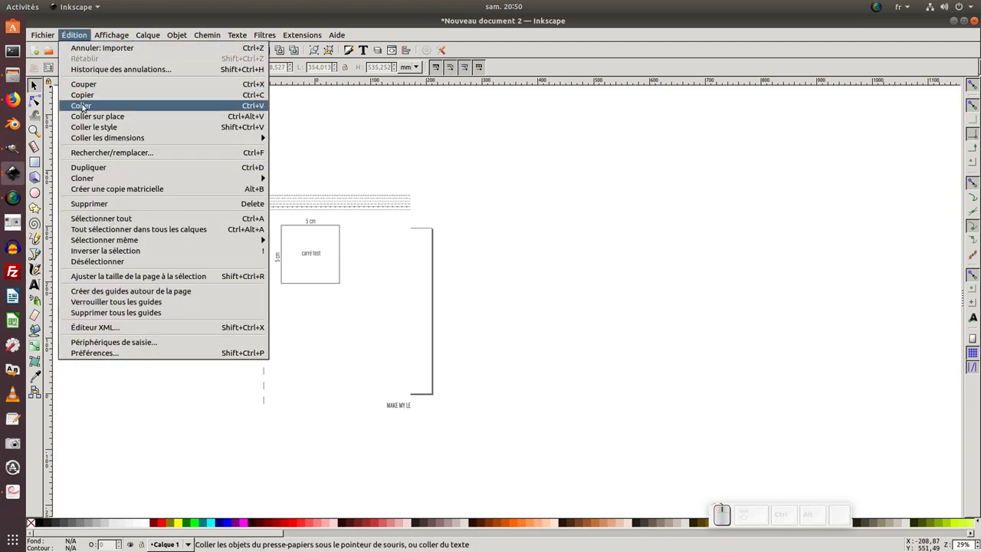
click(461, 247)
key(ctrl+v)
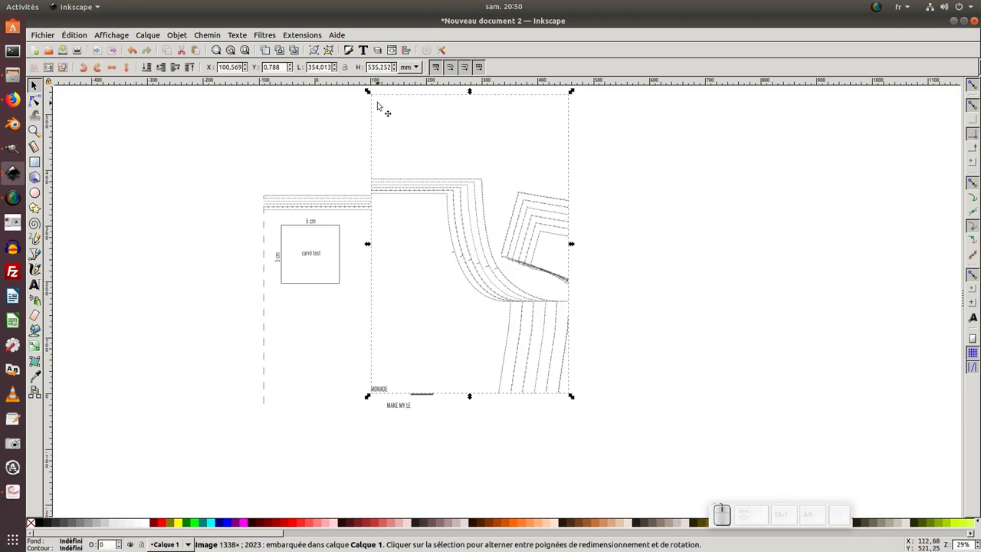
drag(380, 107, 457, 62)
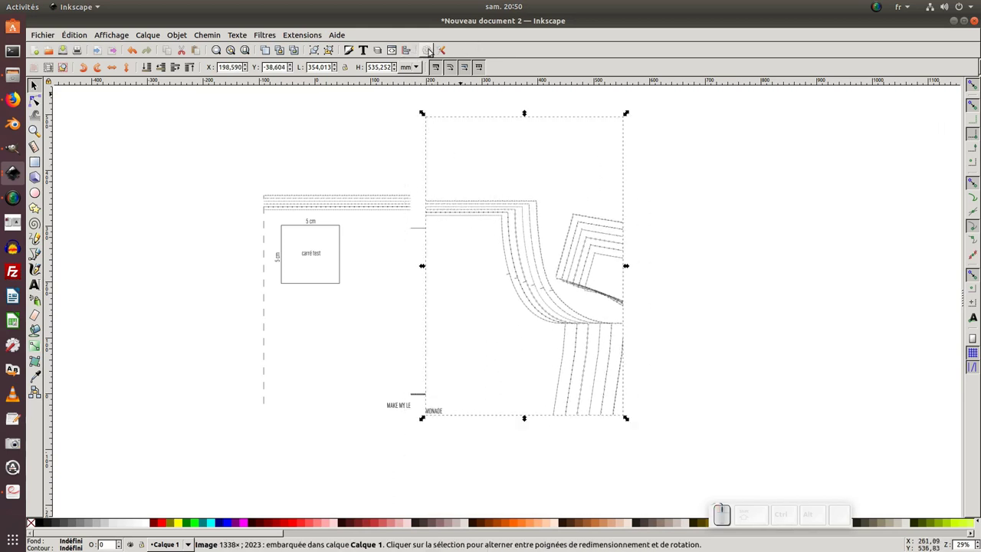
- Turn on the checkerboard background in Document Properties and bring both pages into view
click(431, 53)
click(606, 225)
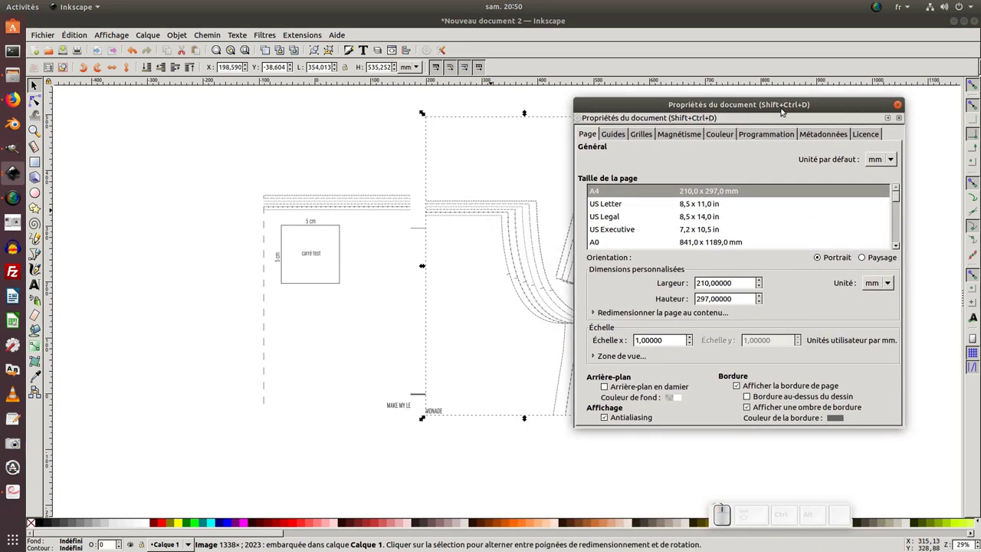
click(607, 389)
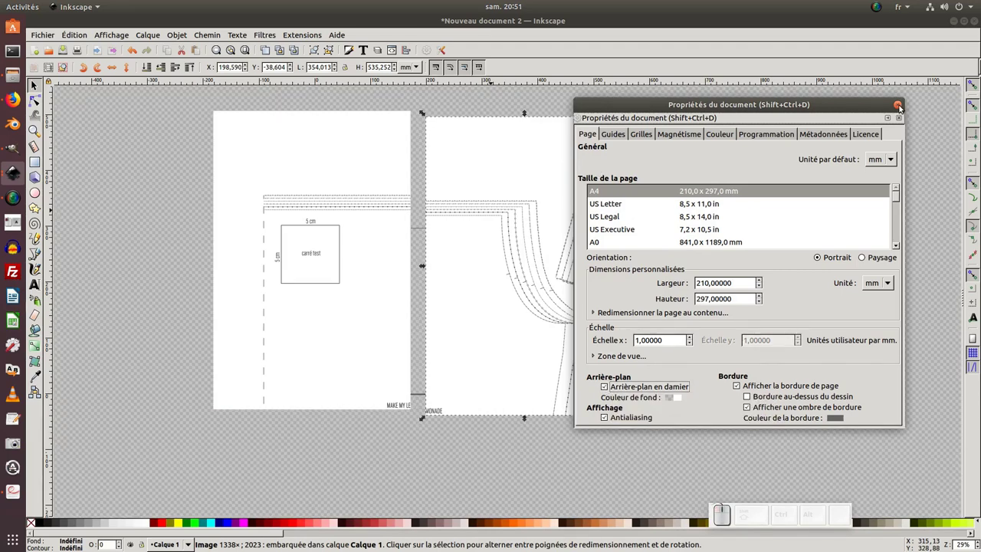
click(900, 107)
middle_click(572, 174)
drag(486, 160, 454, 142)
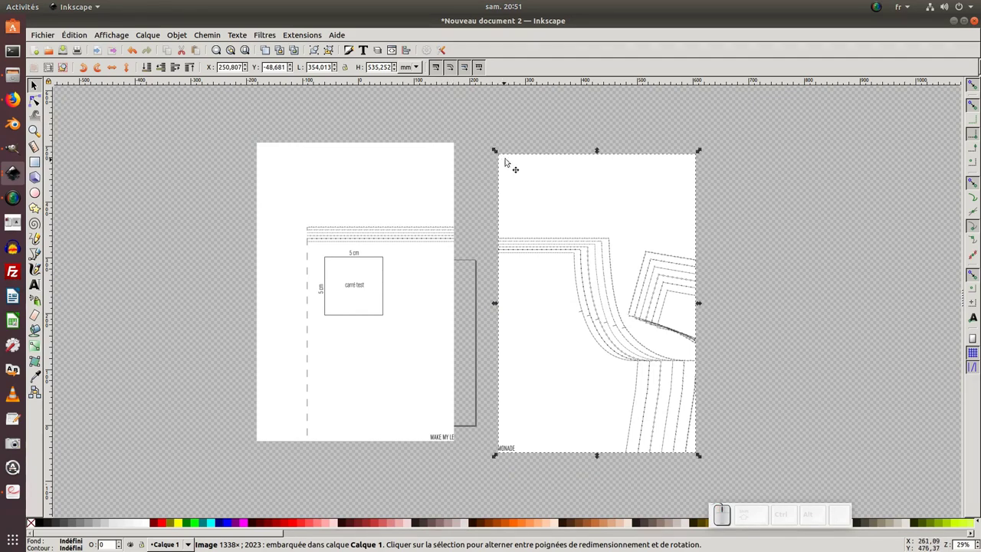
- Butt page two against page one, then copy the third GIMP page and paste it at the row's end
drag(508, 163, 414, 143)
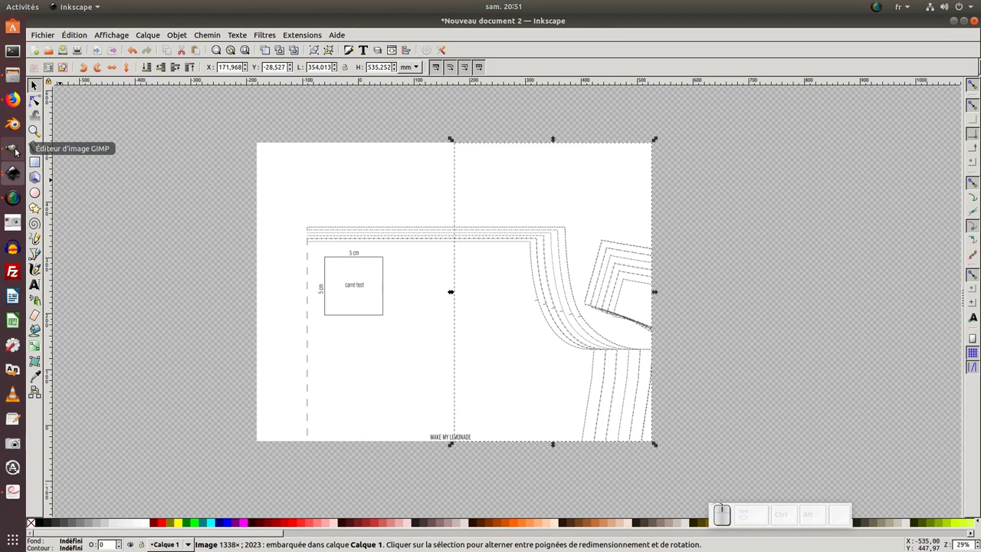
click(19, 150)
click(886, 368)
click(946, 391)
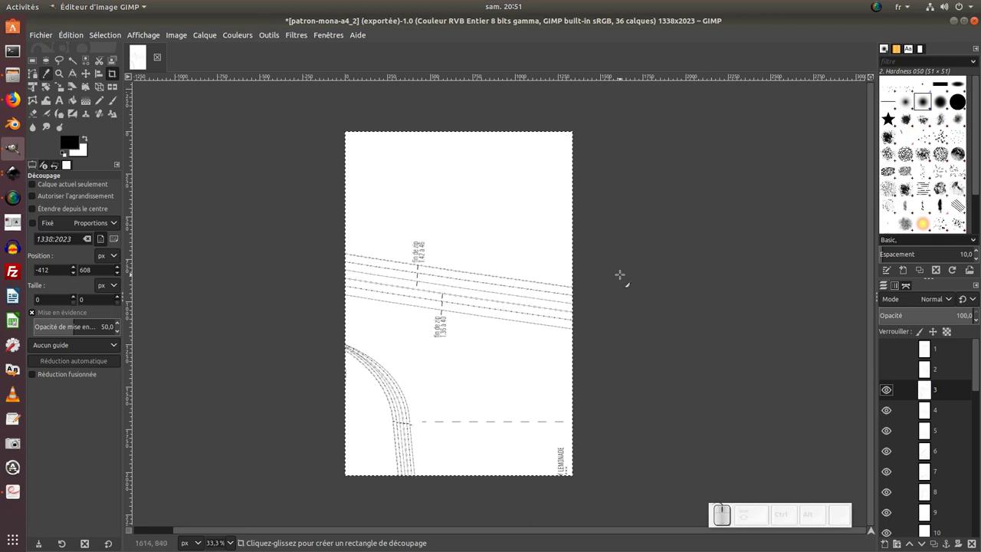
key(ctrl+a)
key(ctrl+c)
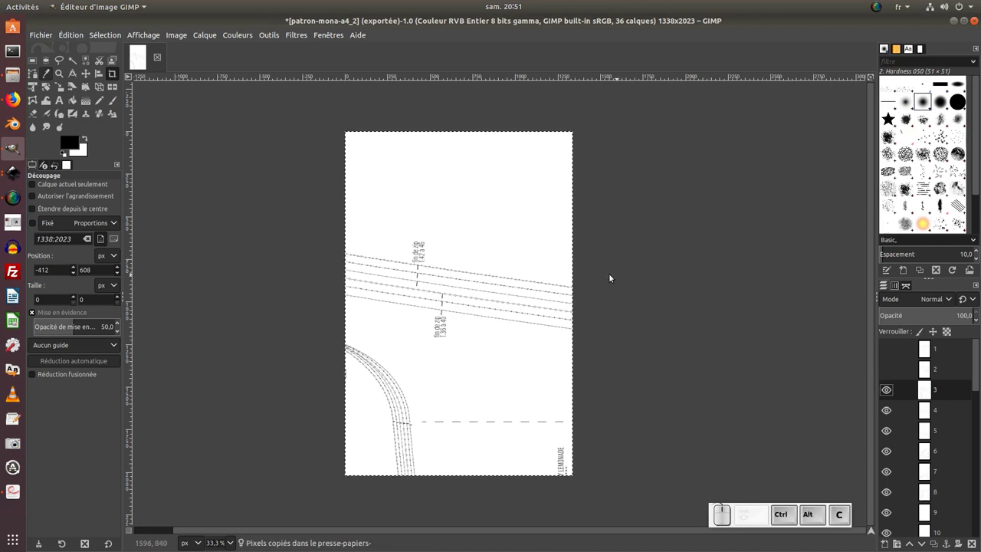
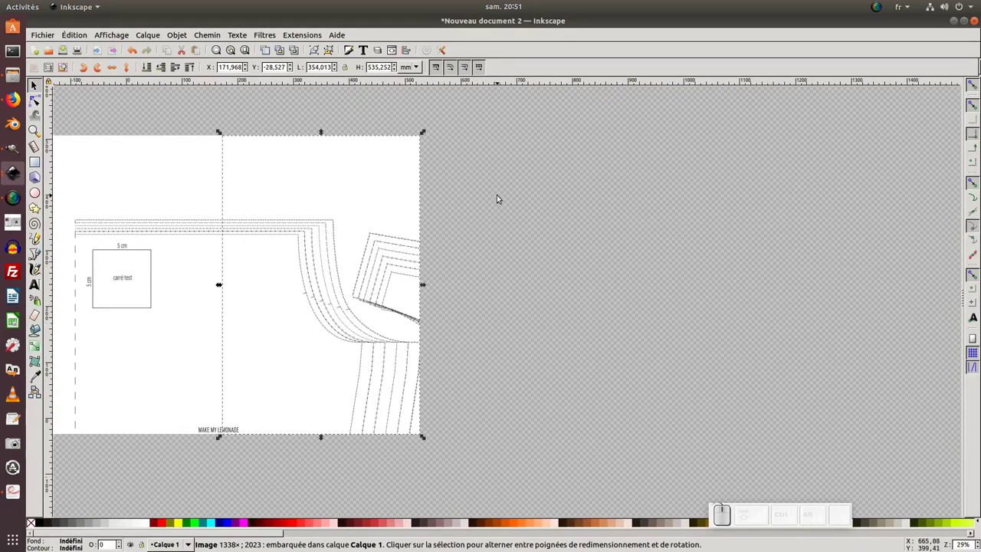
key(ctrl+v)
drag(455, 143, 508, 238)
- Copy the next GIMP layer's page and snap it onto the end of the row
key(alt+Tab)
click(888, 393)
click(957, 413)
key(ctrl+a)
key(ctrl+c)
key(ctrl+alt+Tab)
key(ctrl+v)
drag(684, 190, 481, 180)
drag(468, 161, 544, 229)
key(KP_Subtract)
click(563, 252)
- Fetch the following page from GIMP and line it up at the row's end
key(alt+Tab)
click(887, 412)
click(946, 430)
key(ctrl+a)
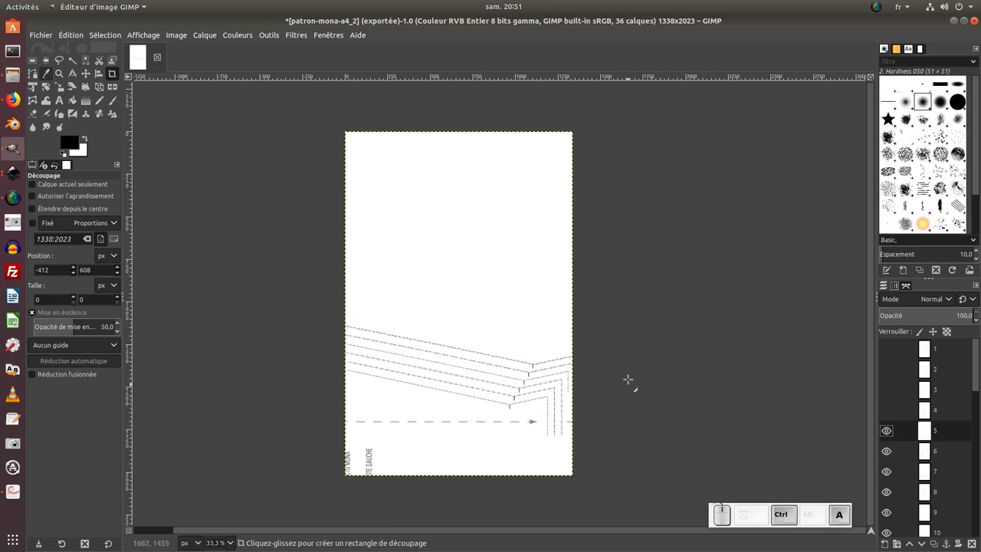
key(ctrl+c)
key(alt+Tab)
key(ctrl+v)
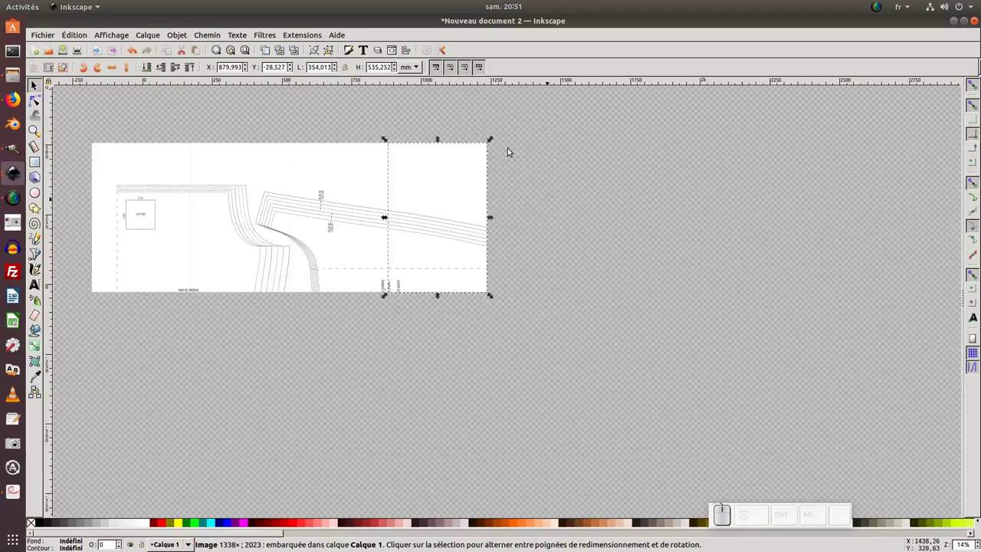
drag(498, 145, 553, 232)
- Copy one more page from GIMP and paste it to extend the row further right
key(alt+Tab)
click(887, 431)
click(945, 453)
key(ctrl+a)
key(ctrl+c)
key(ctrl+alt+Tab)
click(654, 242)
key(ctrl+v)
drag(608, 162, 715, 297)
key(alt+Tab)
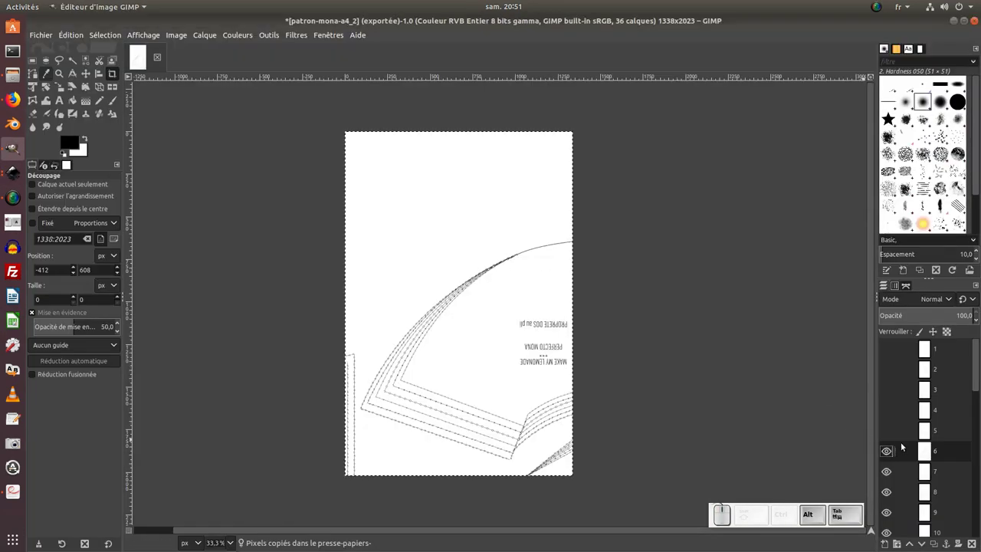
- Copy the next GIMP page and snap it to the end of the first row
click(886, 450)
click(945, 477)
key(ctrl+a)
key(ctrl+c)
key(ctrl+alt+Tab)
key(alt+Tab)
click(754, 238)
key(ctrl+v)
drag(690, 141, 749, 251)
- Fetch another page from GIMP and extend the first row once more
key(alt+Tab)
click(891, 471)
click(940, 494)
key(ctrl+a)
key(ctrl+c)
key(ctrl+alt+Tab)
click(827, 207)
key(ctrl+v)
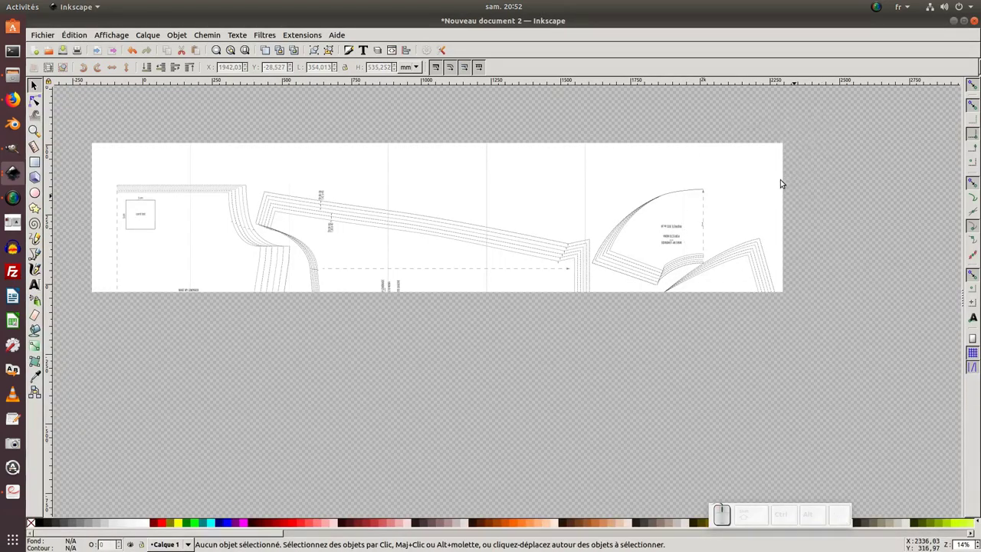
drag(759, 140, 816, 220)
middle_click(816, 221)
- Copy a further page and place it beneath the first page to start a second row
key(alt+Tab)
click(891, 495)
click(942, 512)
key(ctrl+a)
key(ctrl+alt+c)
key(ctrl+alt+Tab)
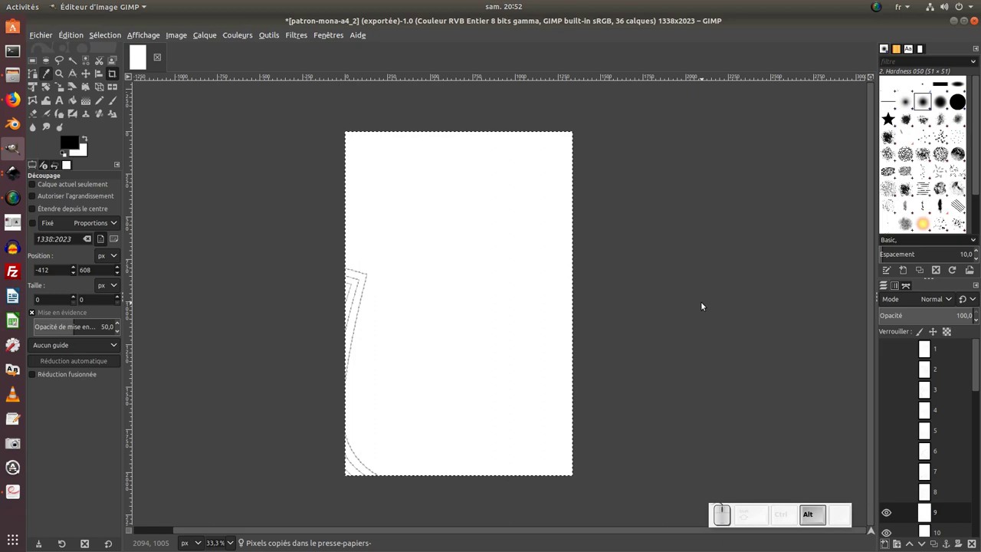
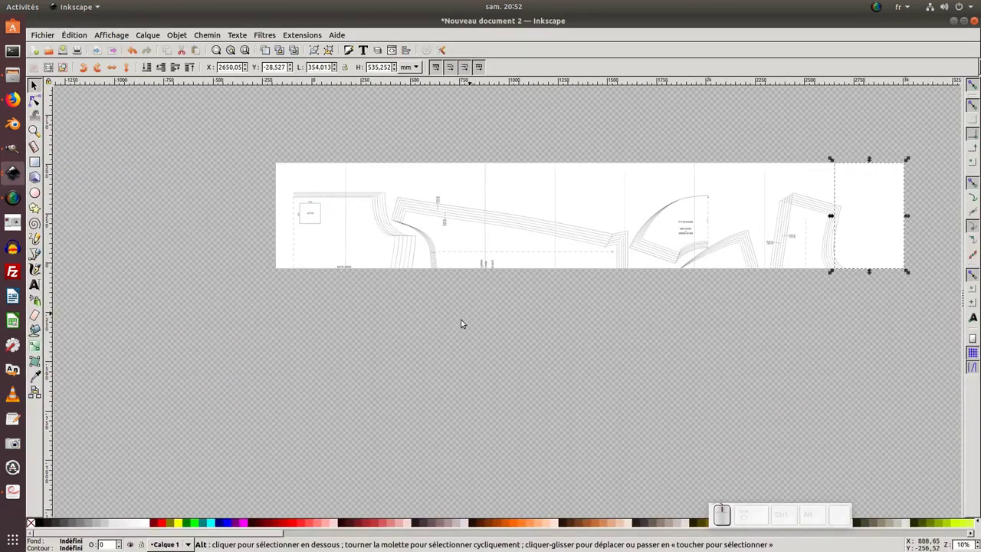
key(ctrl+v)
drag(404, 294, 392, 315)
click(392, 315)
middle_click(419, 337)
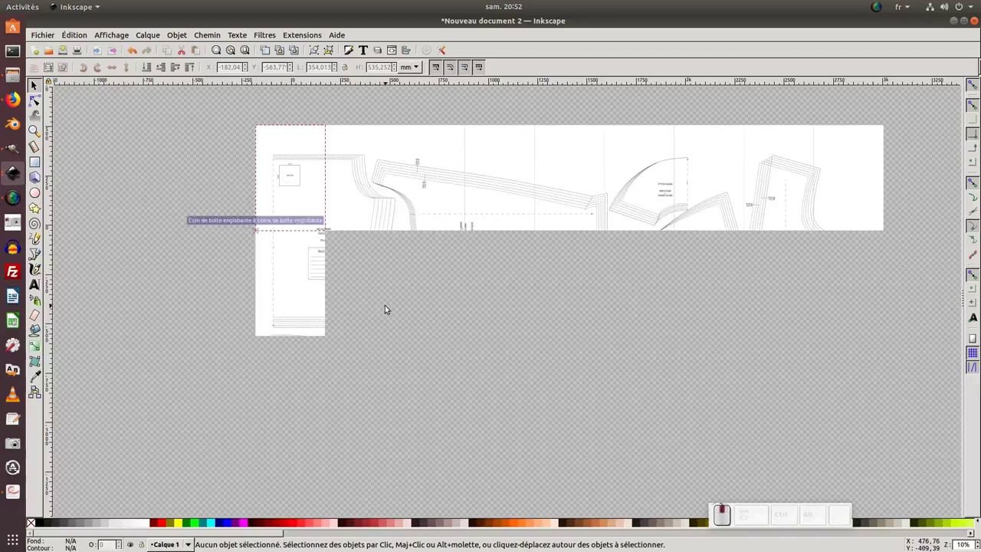
- Copy the next GIMP page and paste it into the second row
click(381, 308)
key(alt+Tab)
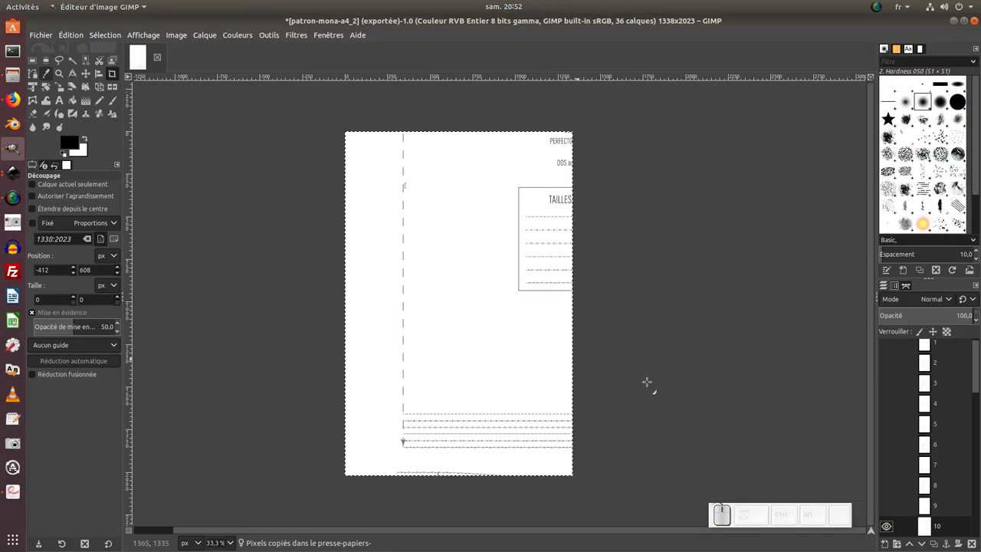
scroll(down, 3)
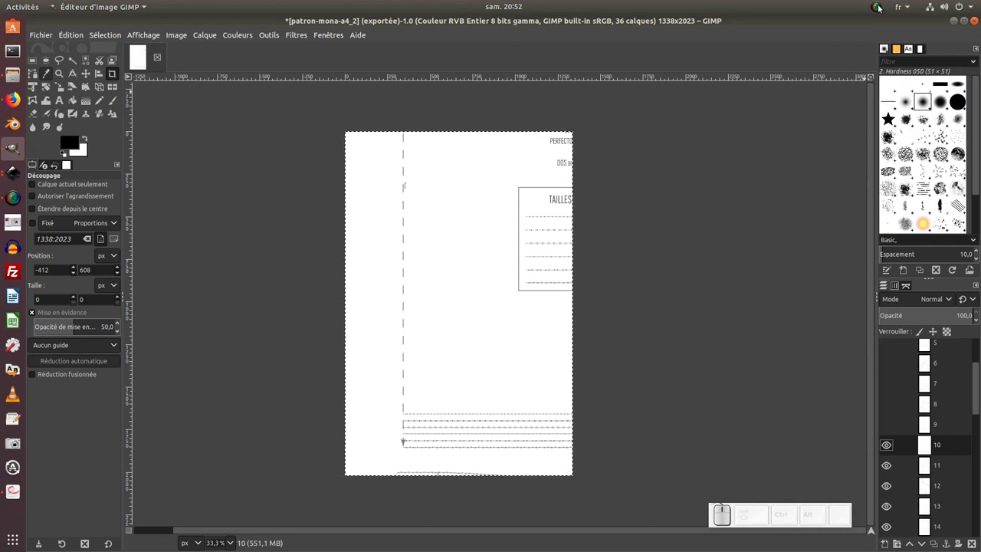
click(881, 6)
click(878, 39)
click(940, 528)
key(ctrl+a)
key(ctrl+c)
key(ctrl+alt+Tab)
click(821, 384)
key(ctrl+v)
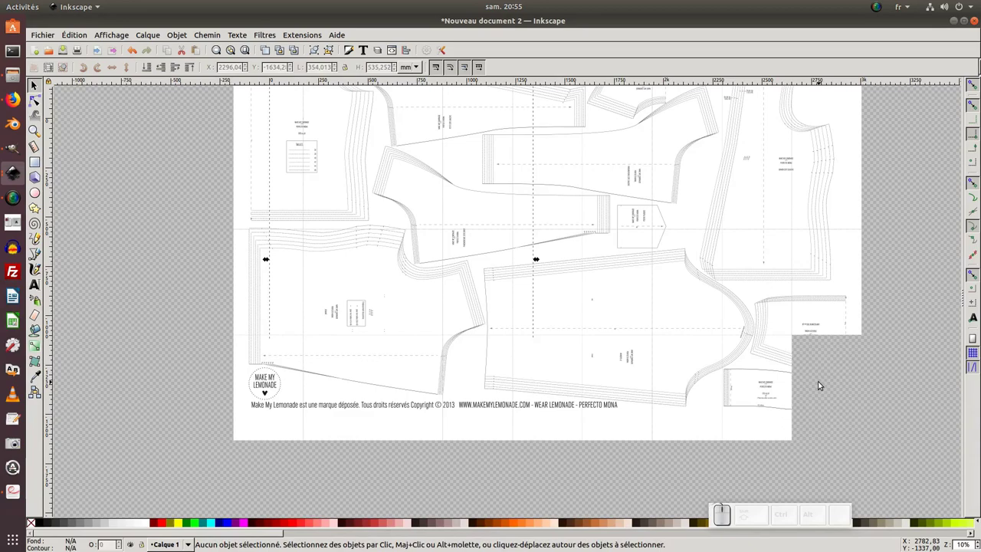
- Zoom in on the 5 cm carré test square at the pattern's top-left
drag(811, 359, 527, 275)
middle_click(318, 233)
drag(320, 179, 328, 203)
scroll(up, 3)
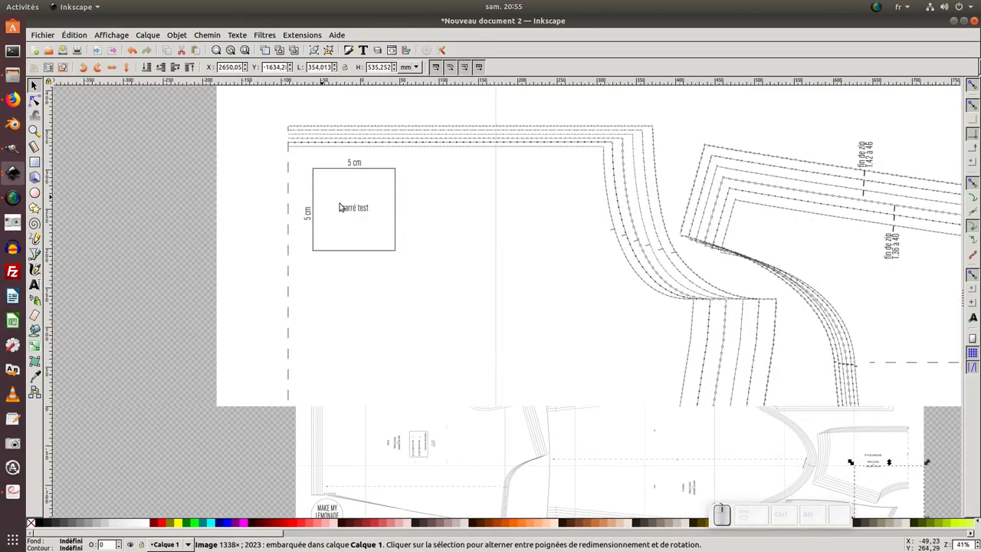
- Zoom in closer so the 5 cm test square fills the view
click(343, 205)
click(359, 230)
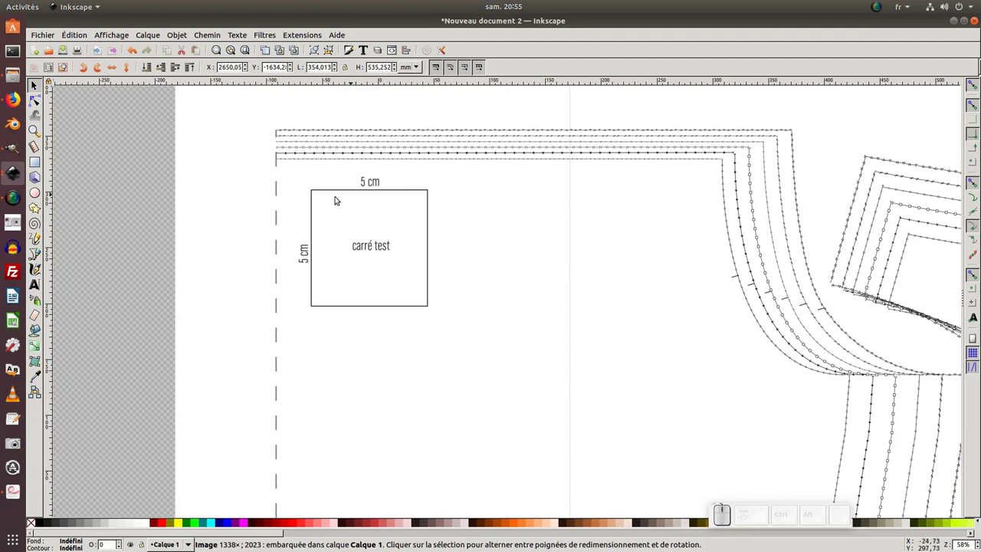
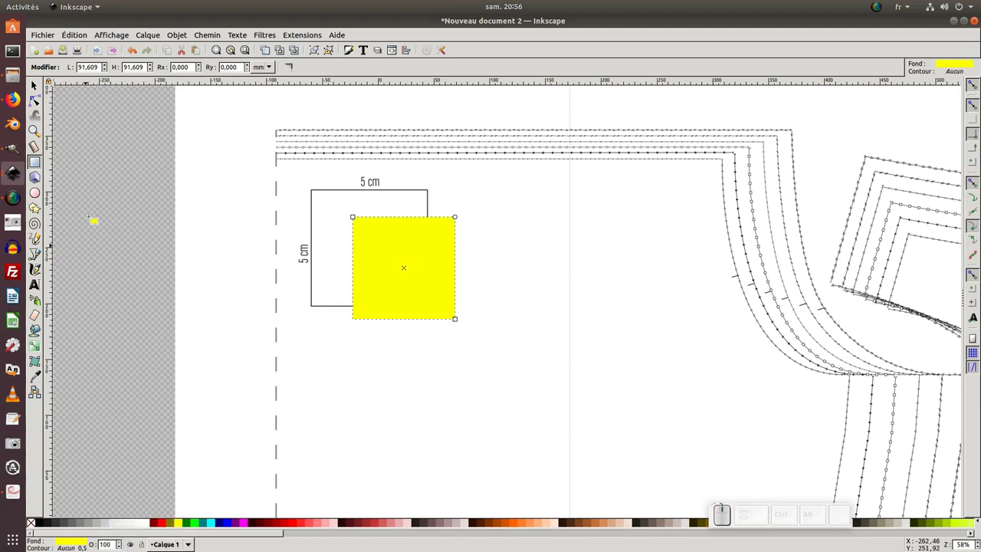
- Size the yellow square to exactly W 5 × H 5 cm using the toolbar in cm
click(39, 88)
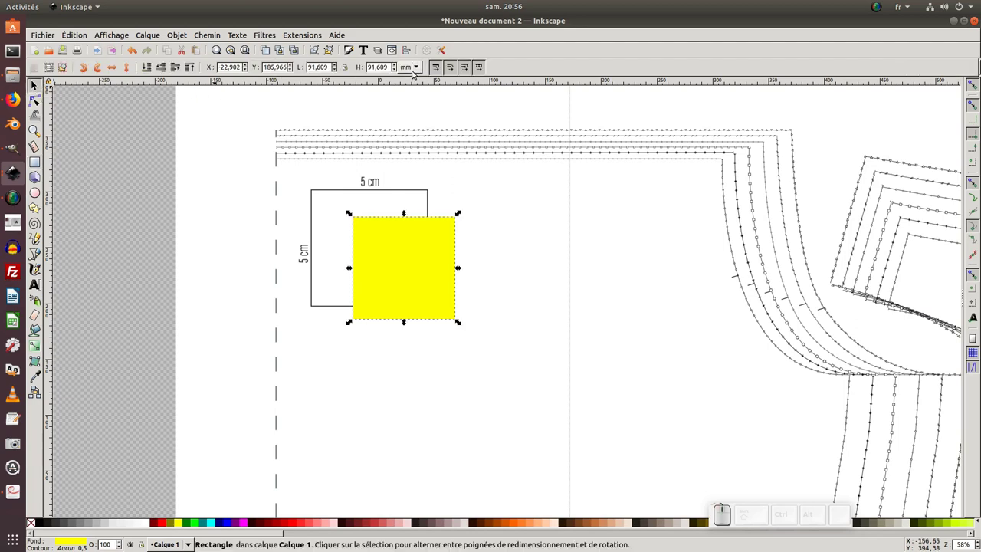
drag(409, 68, 404, 22)
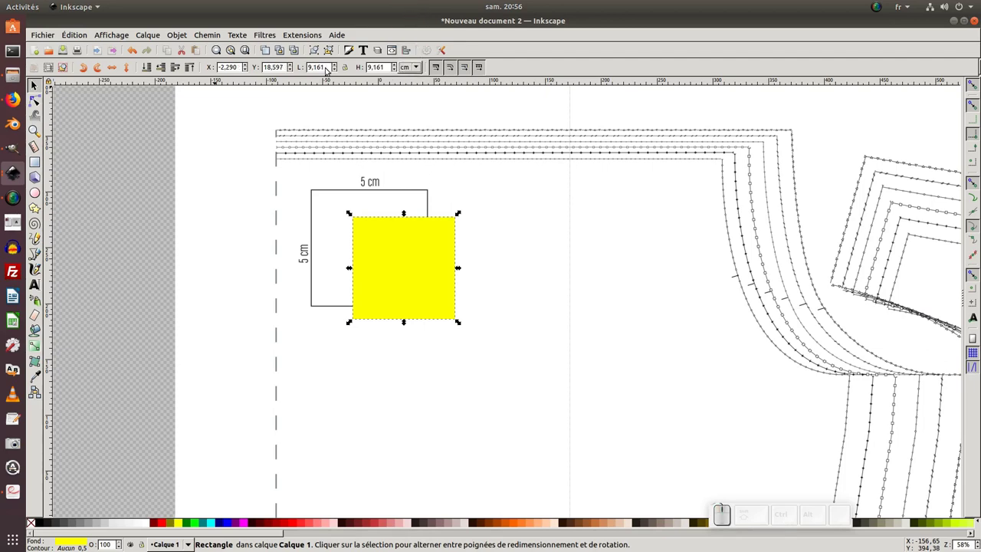
click(312, 67)
key(KP_5)
key(Tab)
key(KP_5)
key(KP_Enter)
- Lay the yellow square on the test square corner to compare, then move it left of the pattern
drag(376, 282, 325, 270)
drag(326, 271, 364, 201)
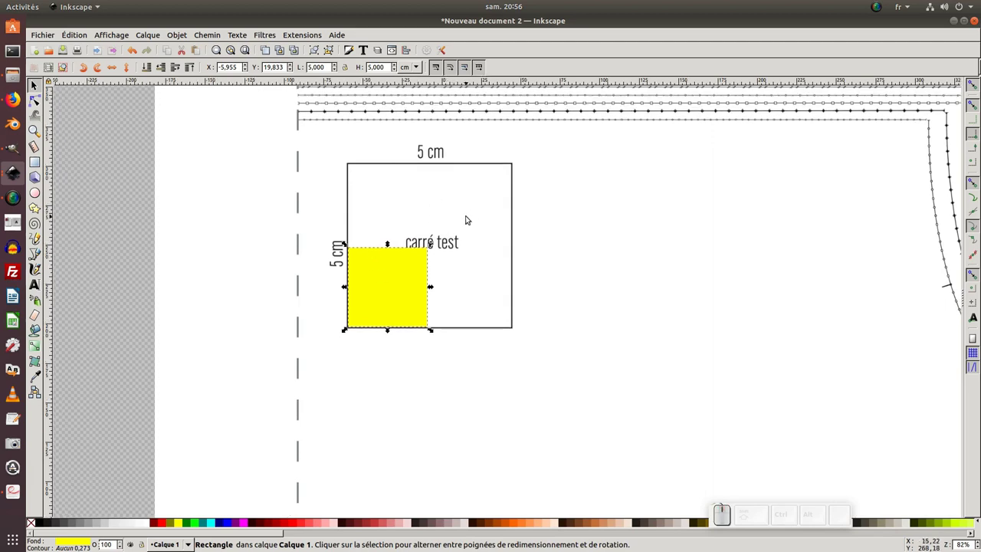
drag(403, 277, 104, 262)
key(KP_Subtract)
key(KP_Subtract)
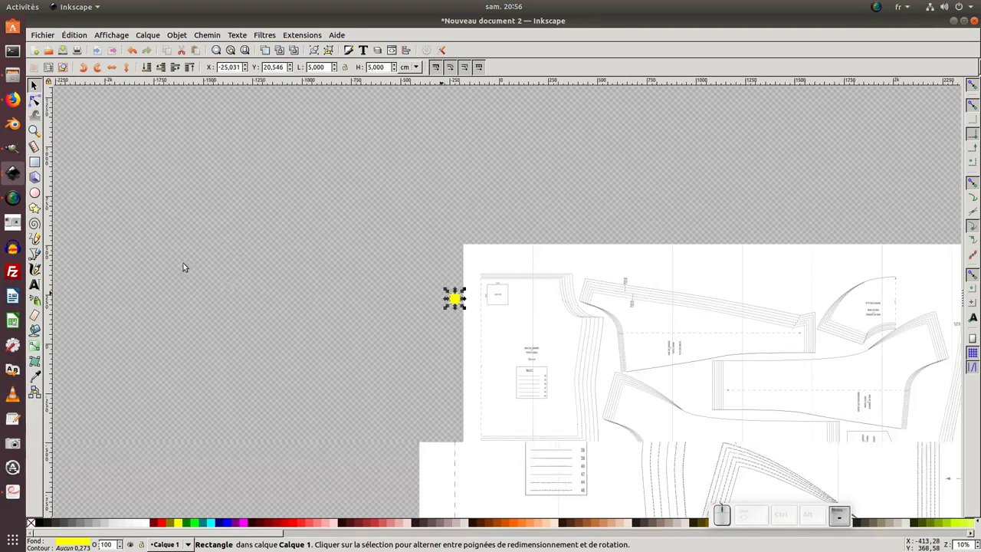
- Select all 36 pattern page images and group them into one object (Ctrl+G)
click(423, 298)
click(275, 189)
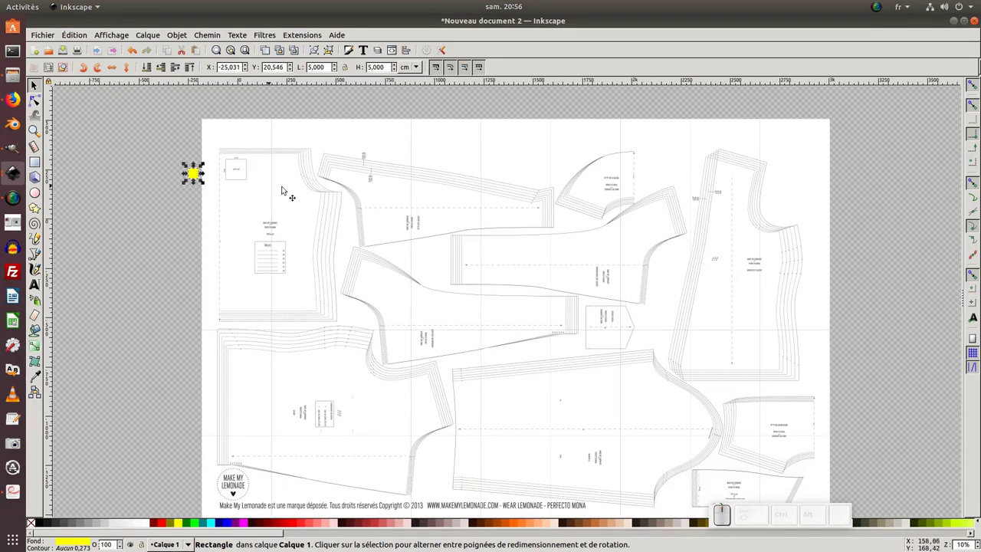
key(KP_Subtract)
click(290, 198)
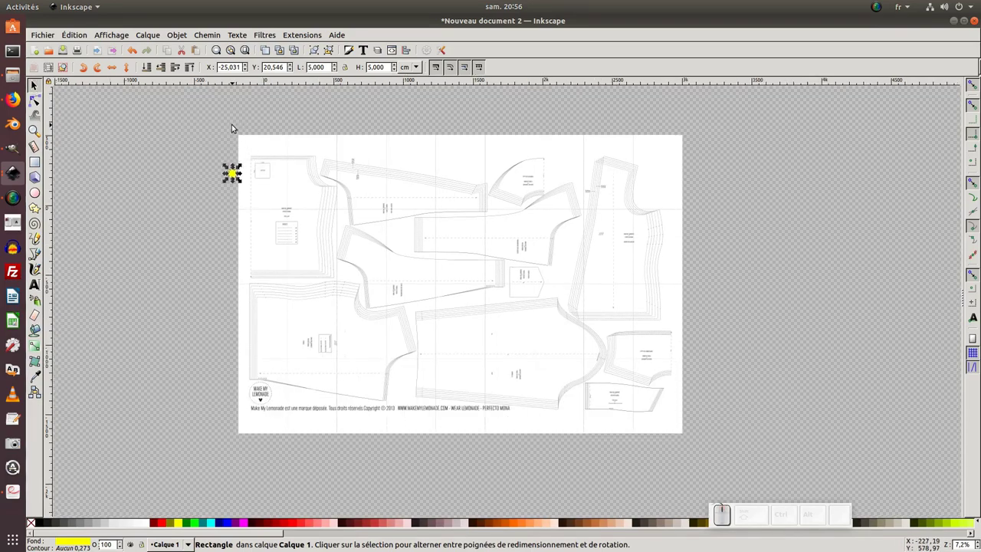
drag(234, 130, 661, 373)
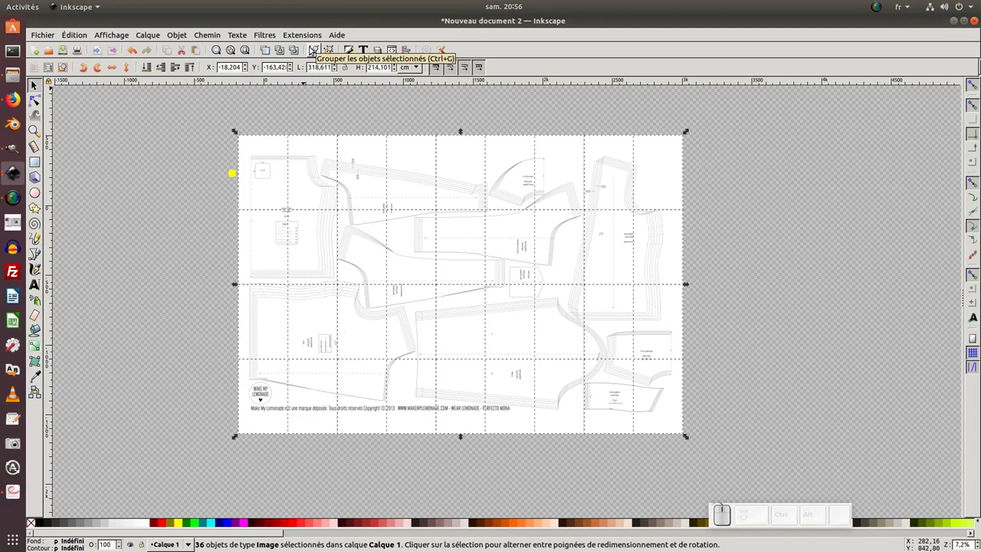
click(315, 50)
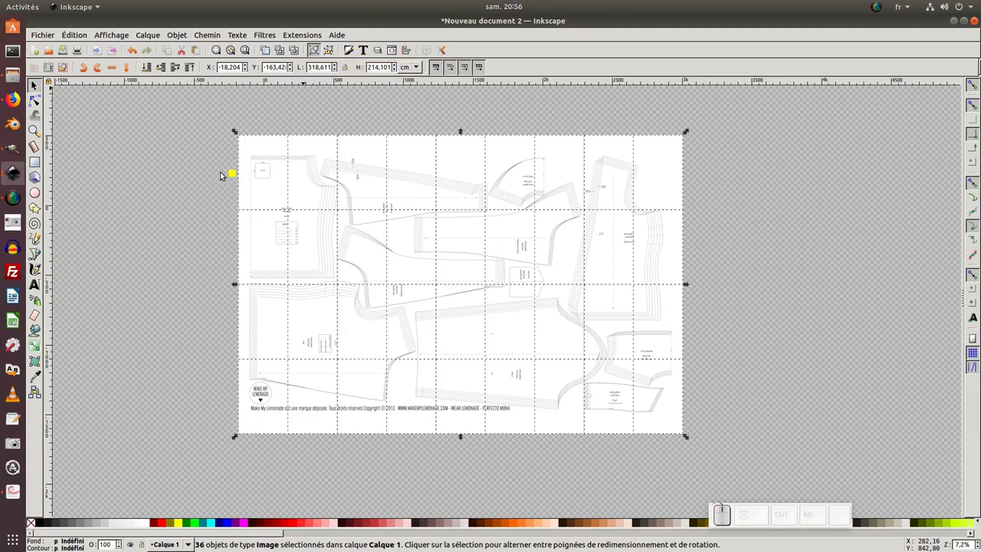
- Return to the test square area and select the separate yellow square
drag(234, 171, 238, 172)
scroll(up, 3)
middle_click(298, 181)
click(204, 229)
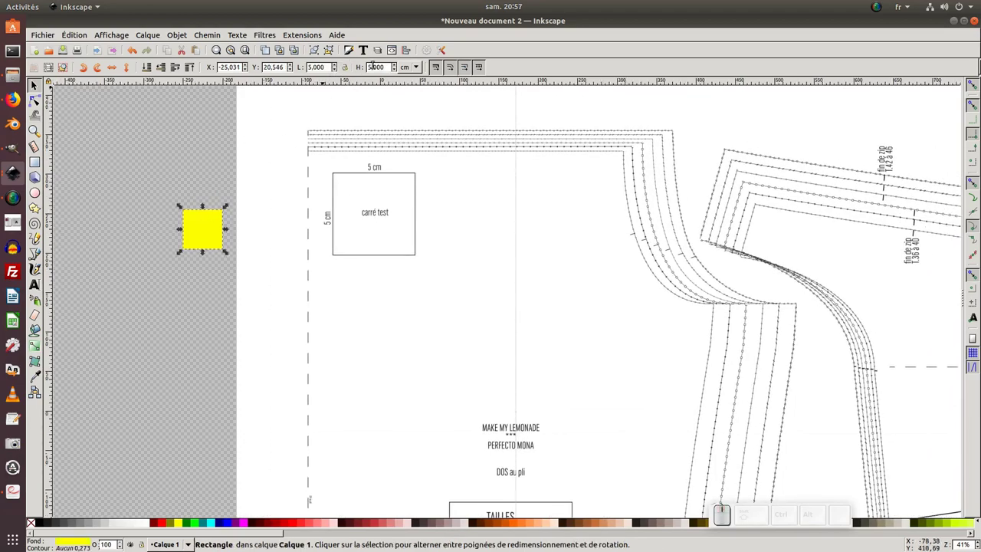
- Place the yellow square on the test square corner to compare their sizes up close
middle_click(221, 226)
scroll(up, 3)
drag(202, 237, 387, 191)
key(space)
middle_click(427, 183)
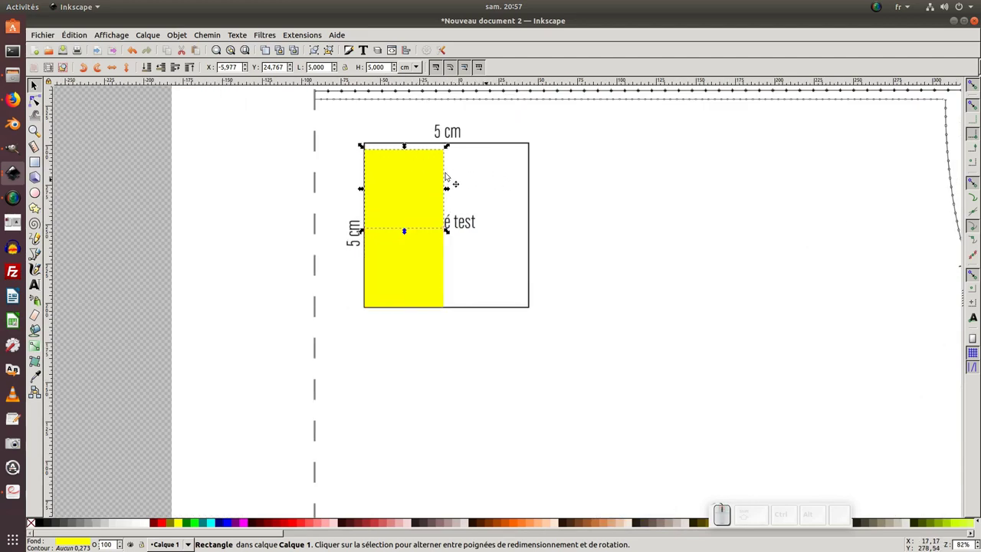
- Move the yellow square back off the page, left of the pattern
click(157, 191)
click(384, 186)
key(Delete)
key(KP_Subtract)
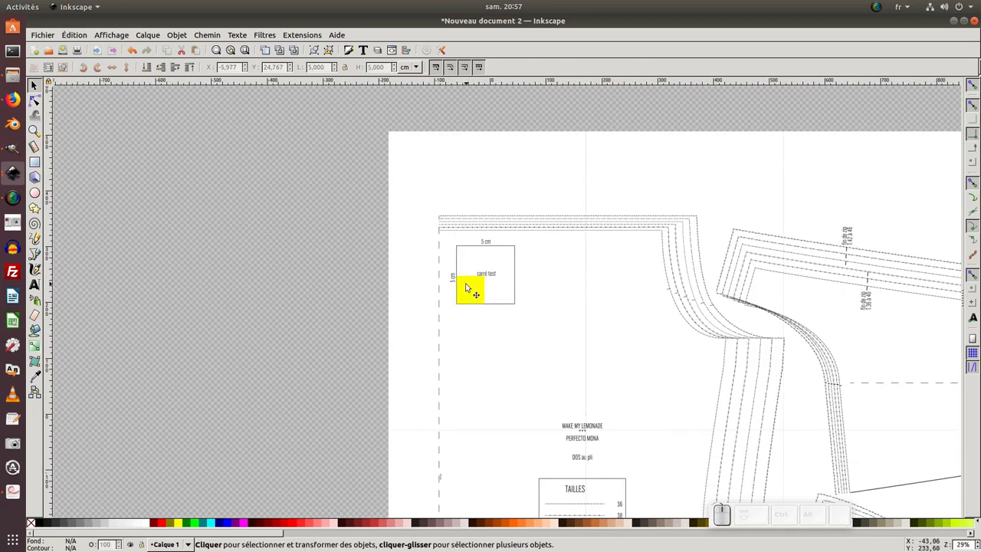
click(461, 284)
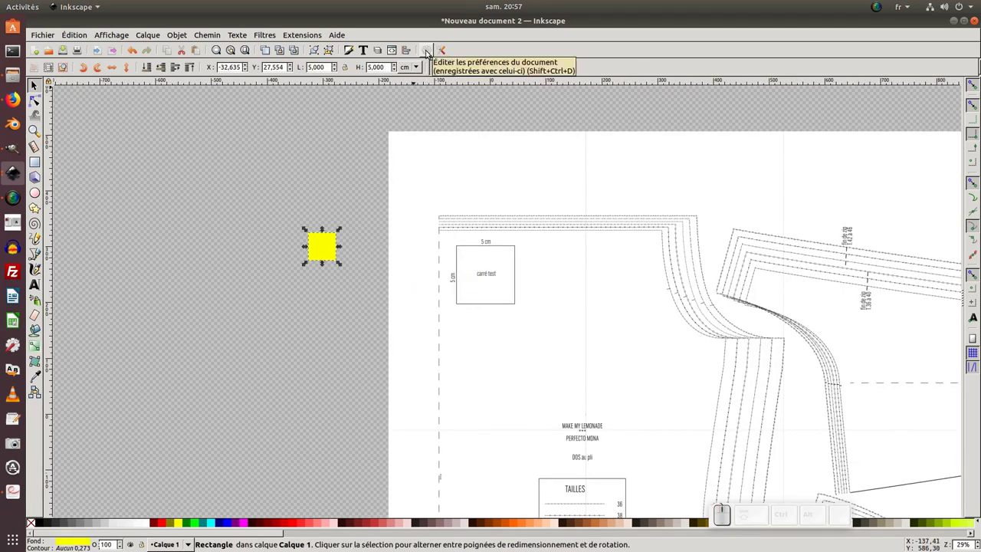
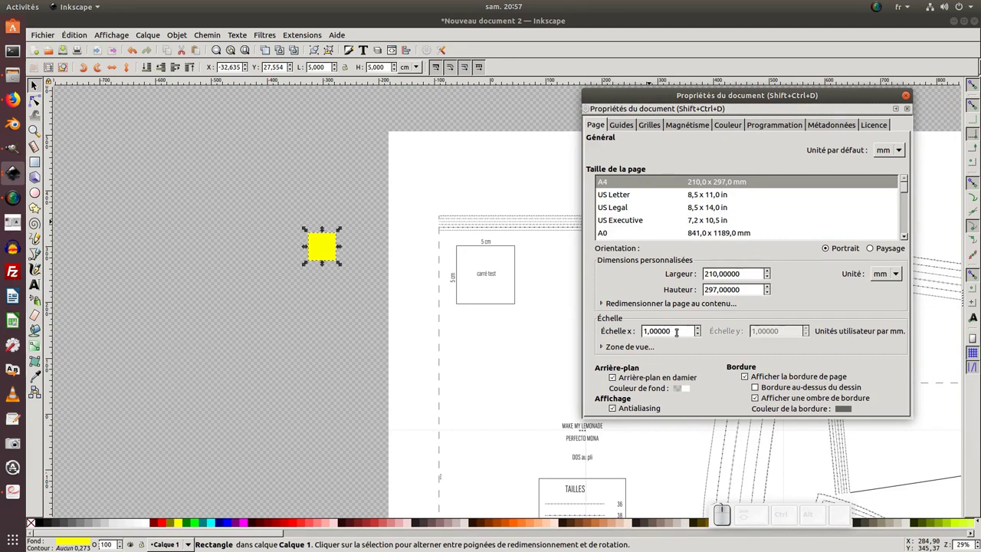
- In Document Properties set default and page units to cm, then deselect the yellow square
drag(885, 149, 891, 285)
drag(877, 278, 812, 280)
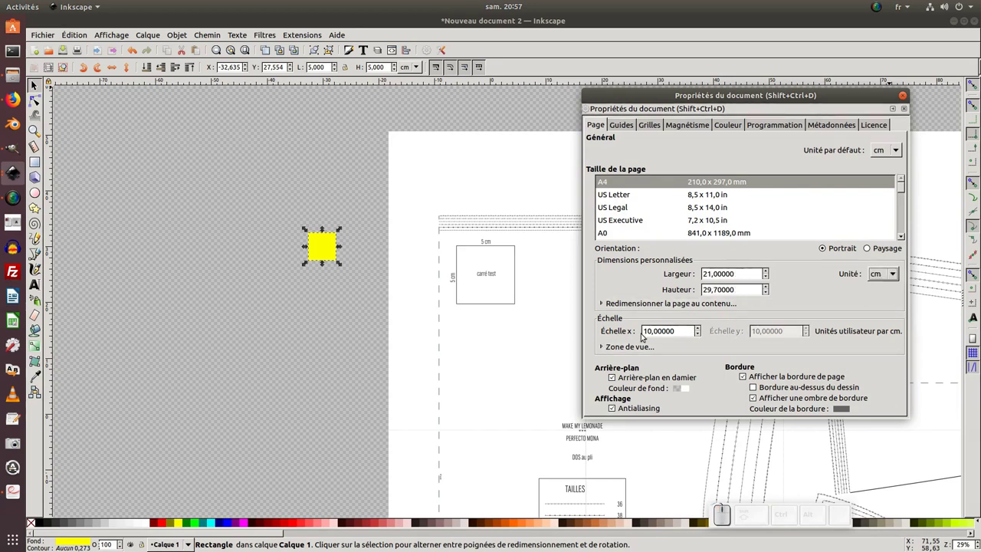
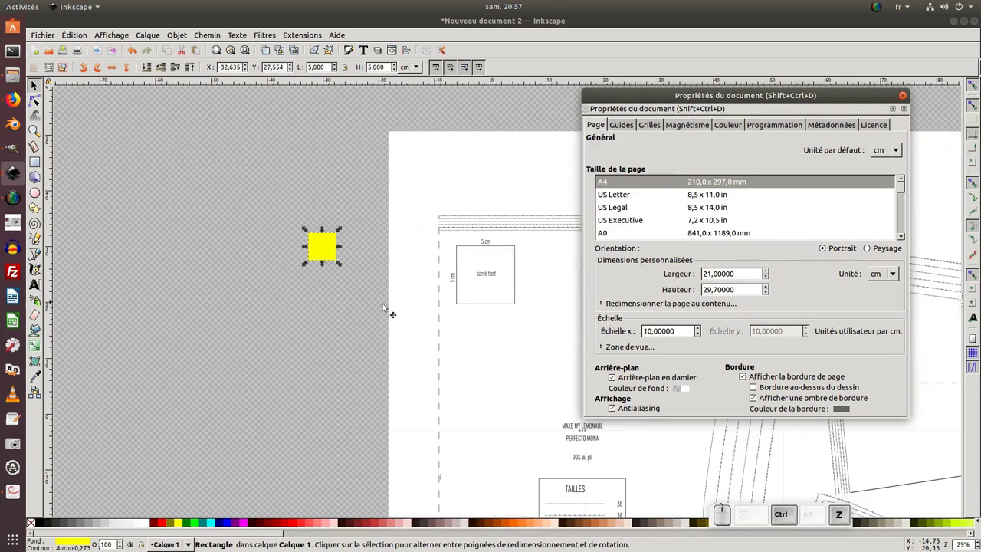
click(338, 311)
click(328, 242)
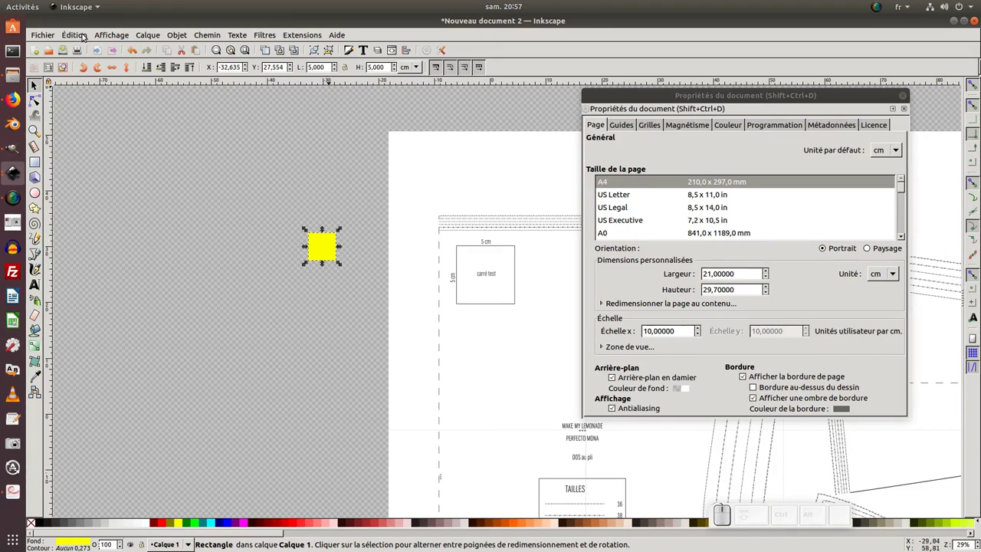
click(85, 35)
click(89, 88)
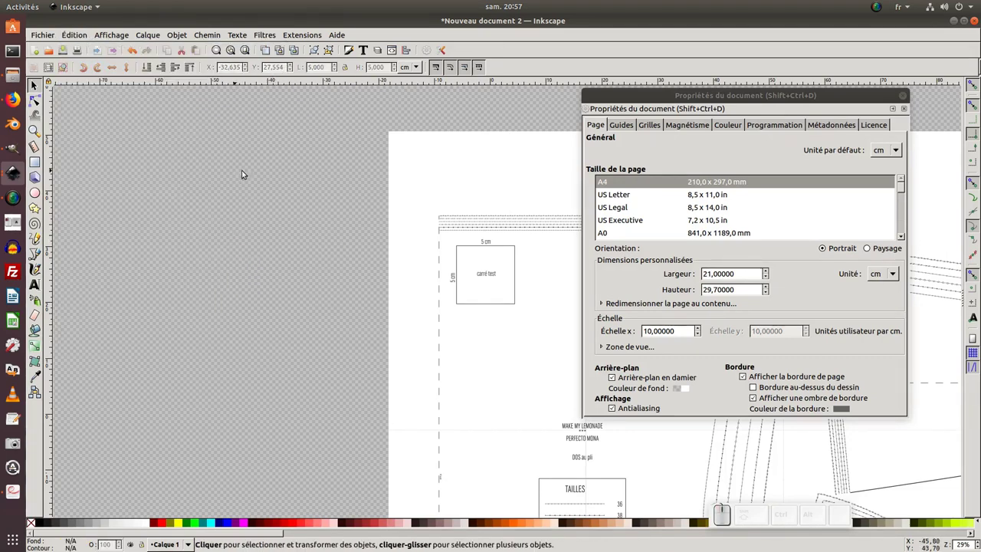
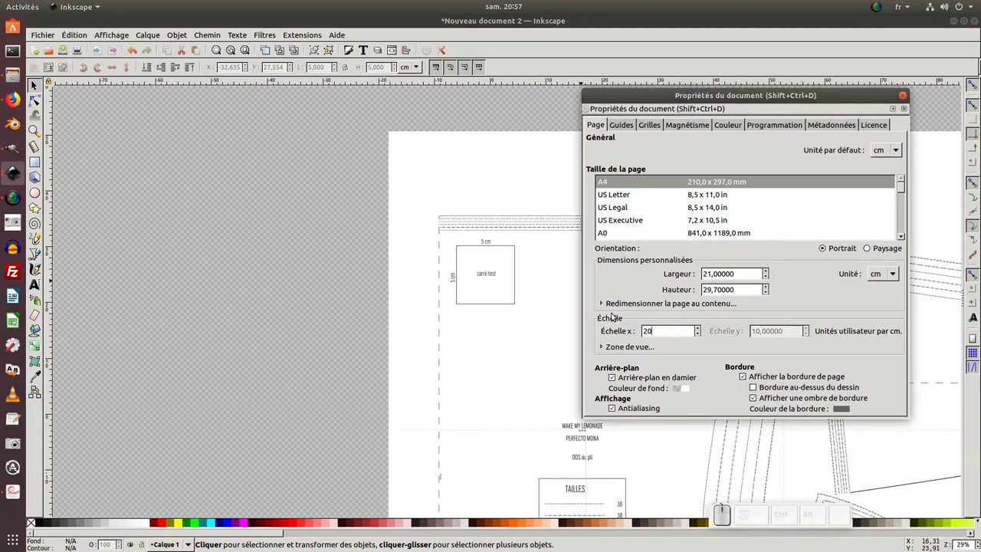
- Apply the document scale of 21 user units per cm and test the yellow square over the test square
key(KP_Enter)
click(507, 262)
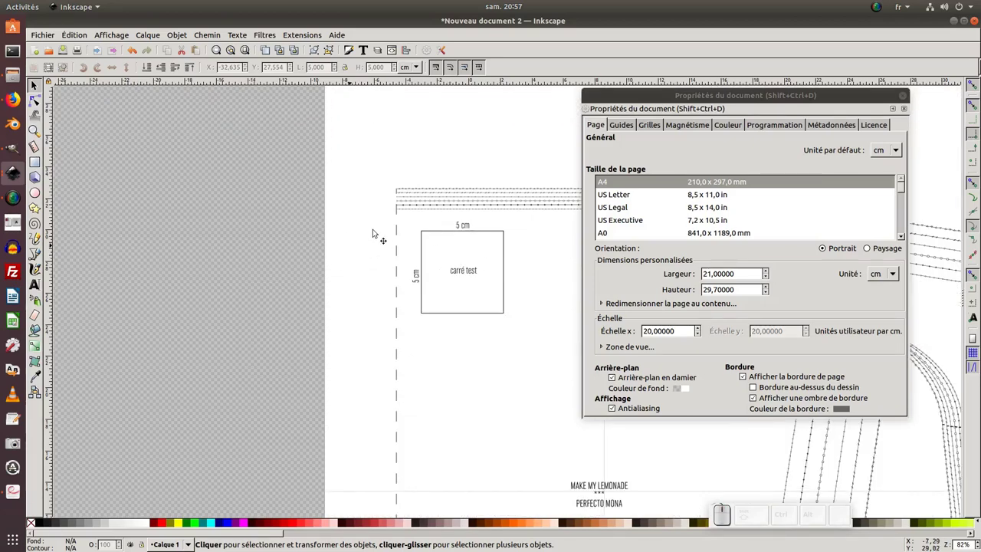
key(ctrl+v)
middle_click(475, 277)
scroll(up, 3)
drag(467, 275, 497, 231)
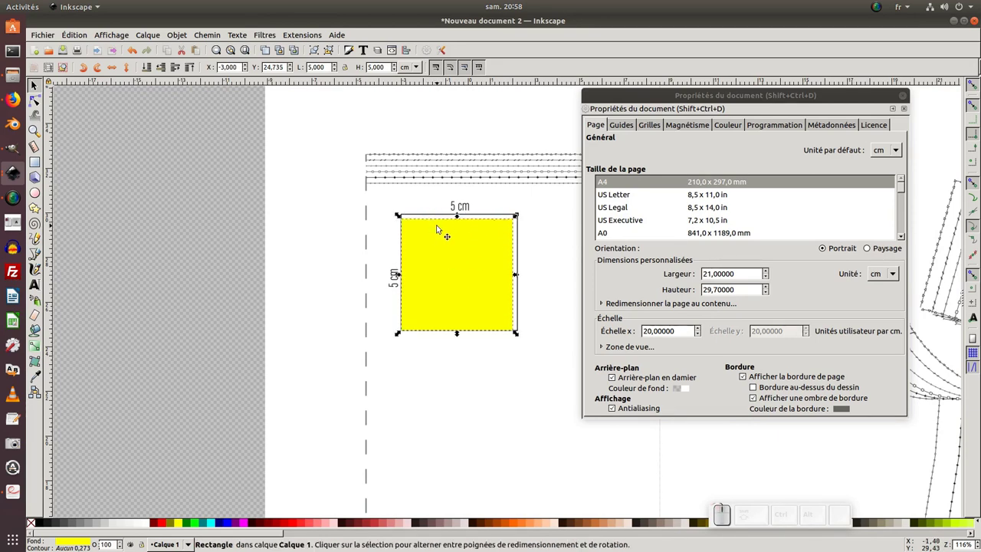
key(ctrl+z)
key(ctrl+z)
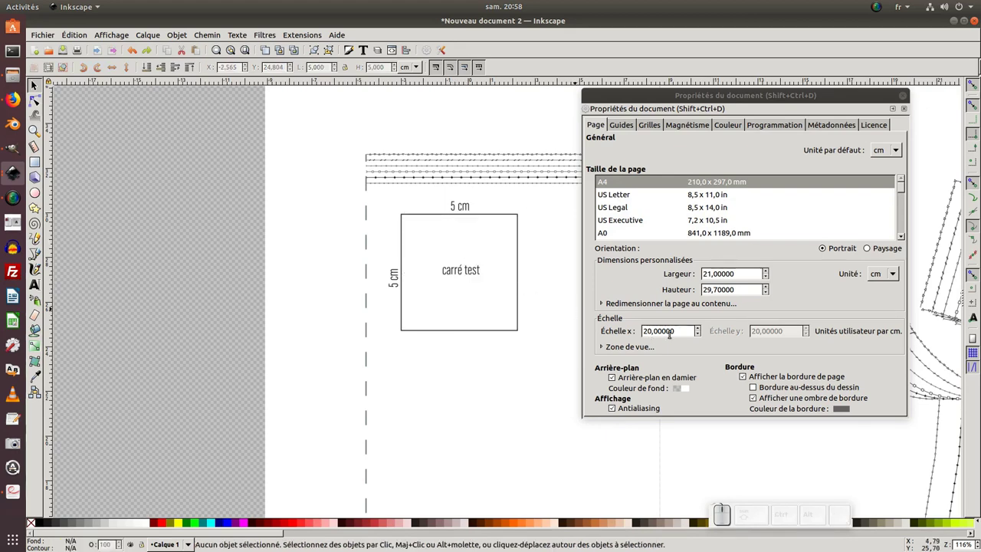
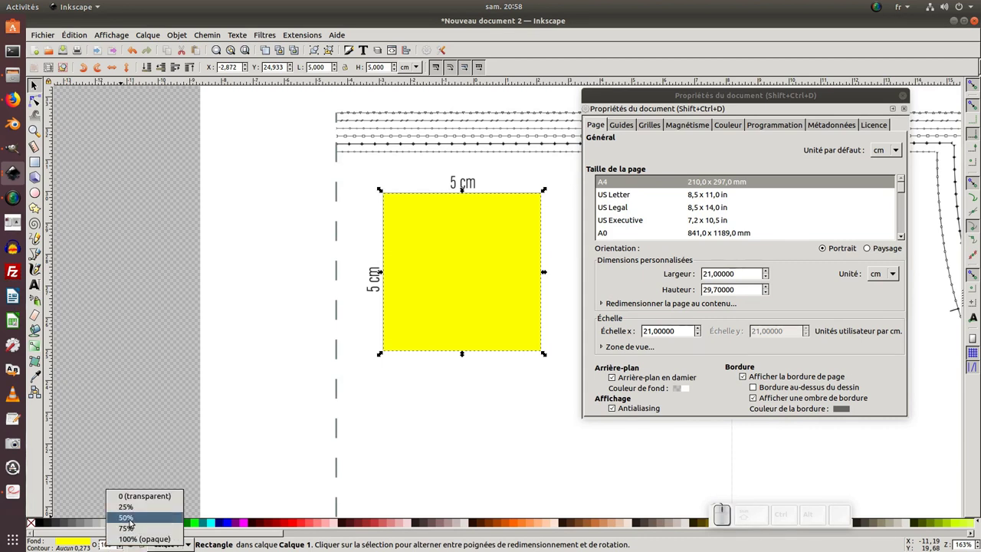
- Make the yellow square 50% transparent and place it exactly covering the test square
click(131, 522)
middle_click(365, 338)
scroll(up, 3)
middle_click(433, 321)
drag(373, 335, 484, 310)
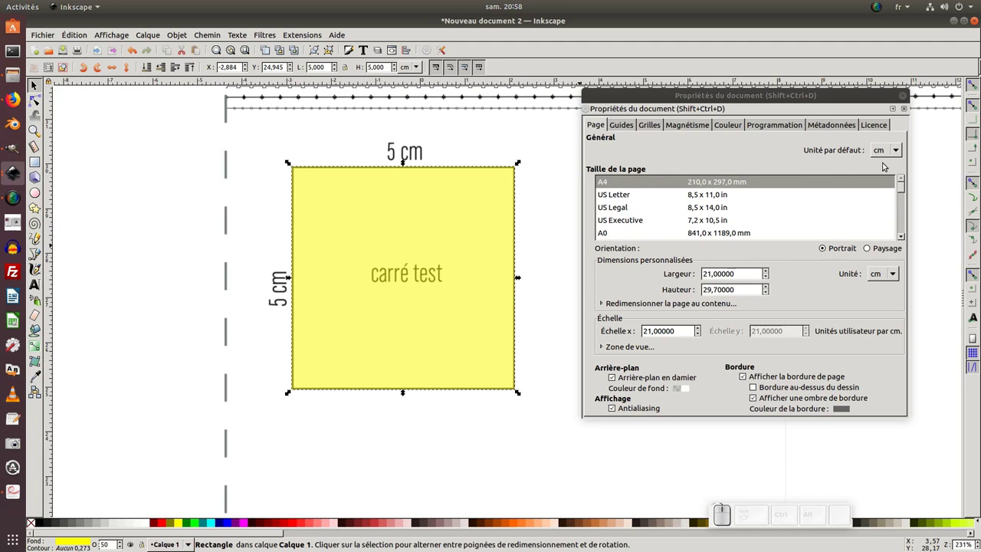